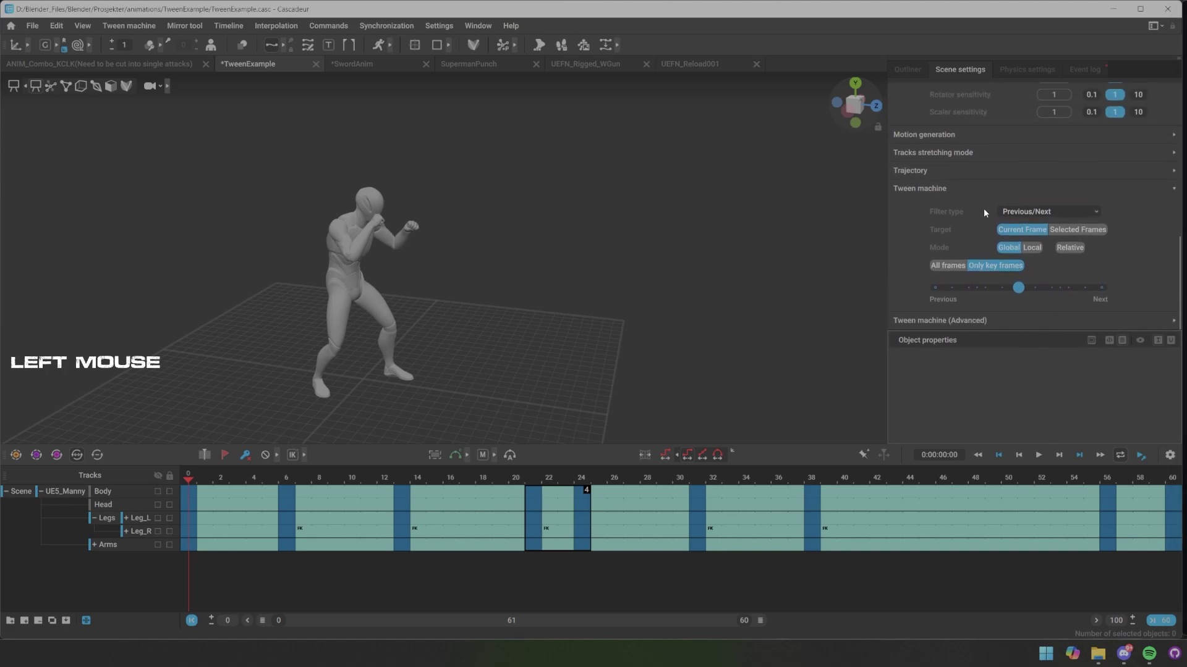
Frame the boxer in the viewport and pick rig points around the hands
click(498, 317)
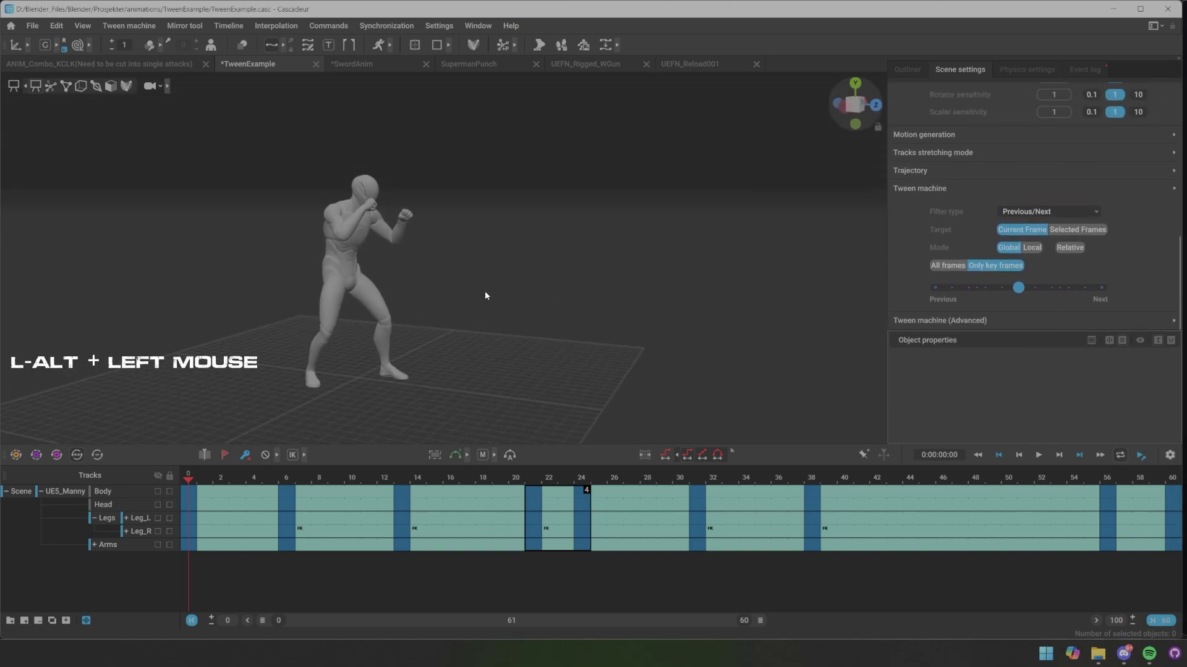
scroll(up, 3)
middle_click(571, 301)
click(690, 271)
middle_click(665, 316)
scroll(down, 3)
click(613, 293)
middle_click(629, 283)
click(554, 328)
Play the boxing kick, pause, then select the left hand's arm frames from frame 31 onward
click(554, 326)
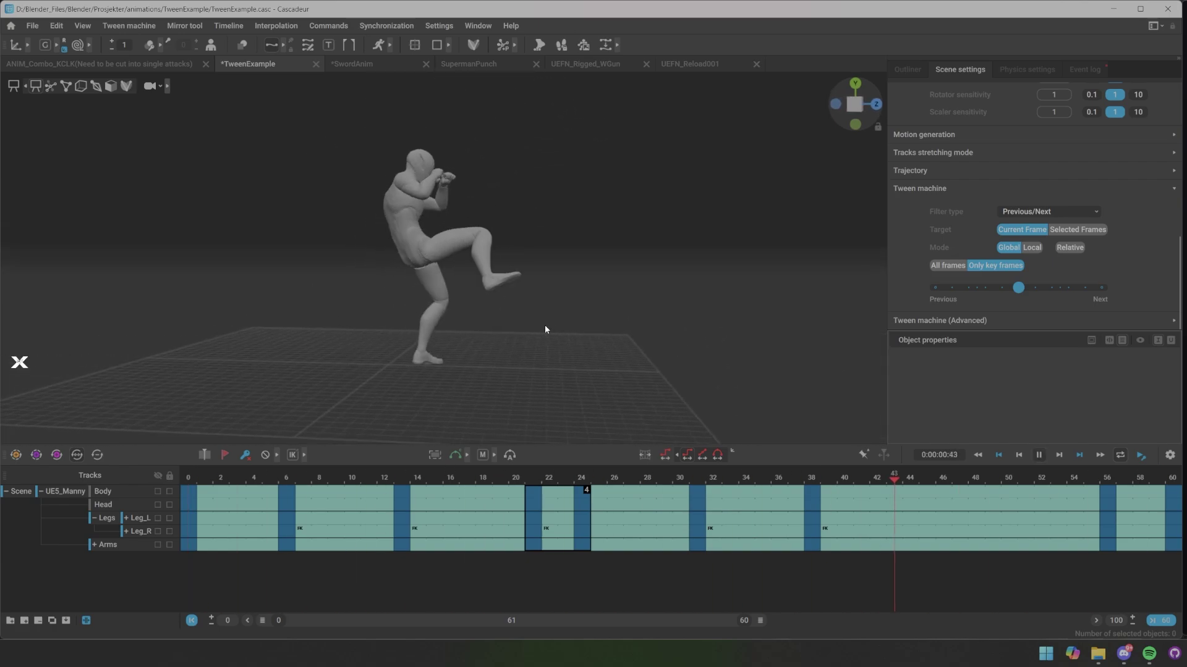
click(583, 466)
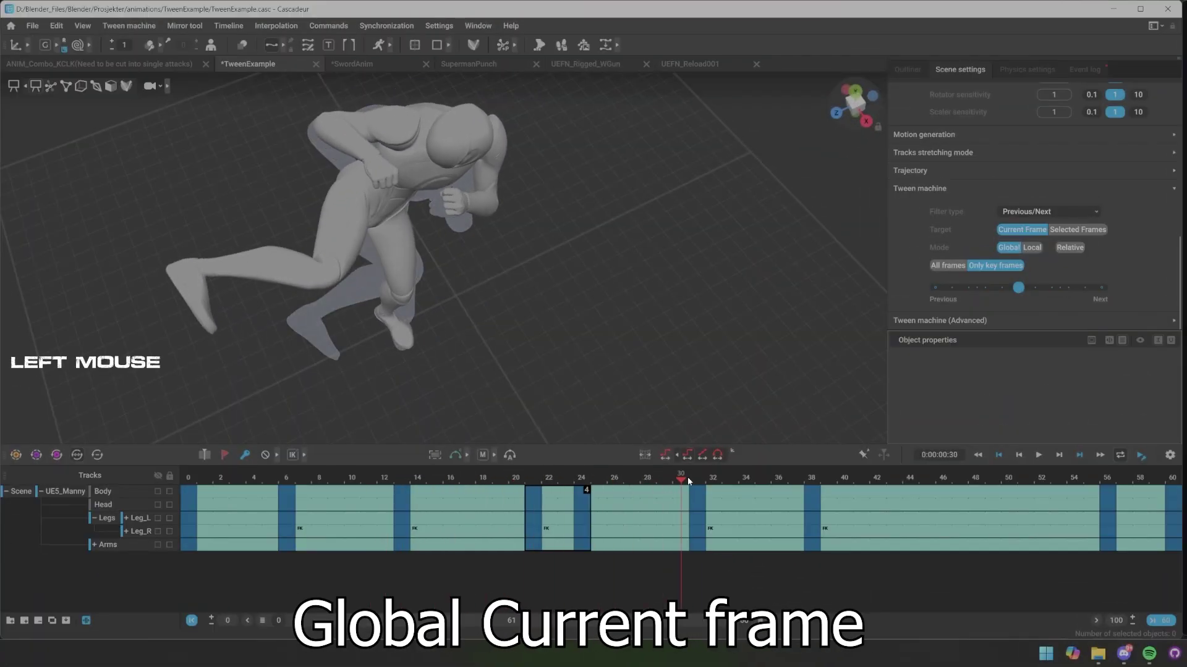
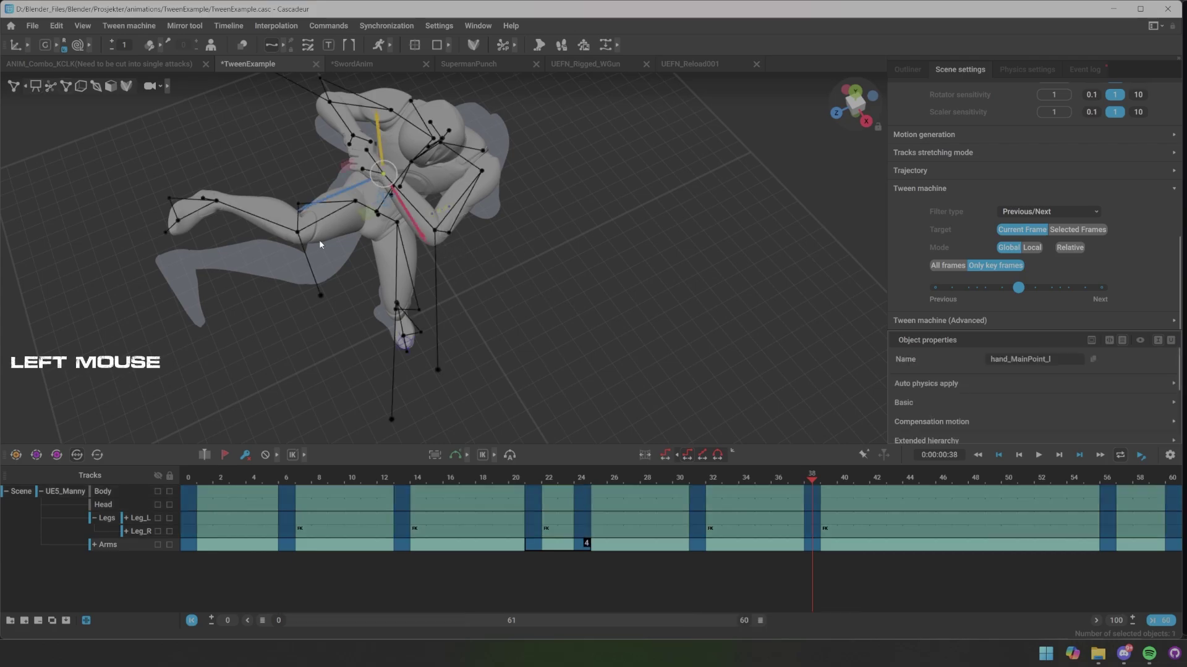
click(421, 308)
middle_click(411, 259)
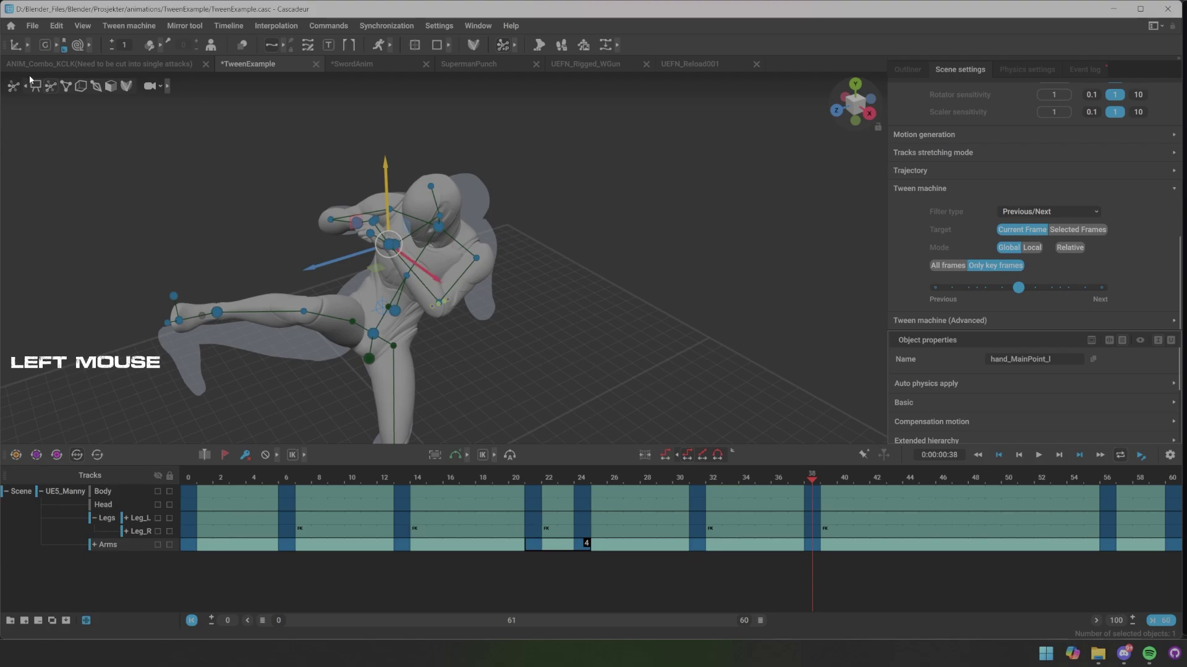
click(562, 278)
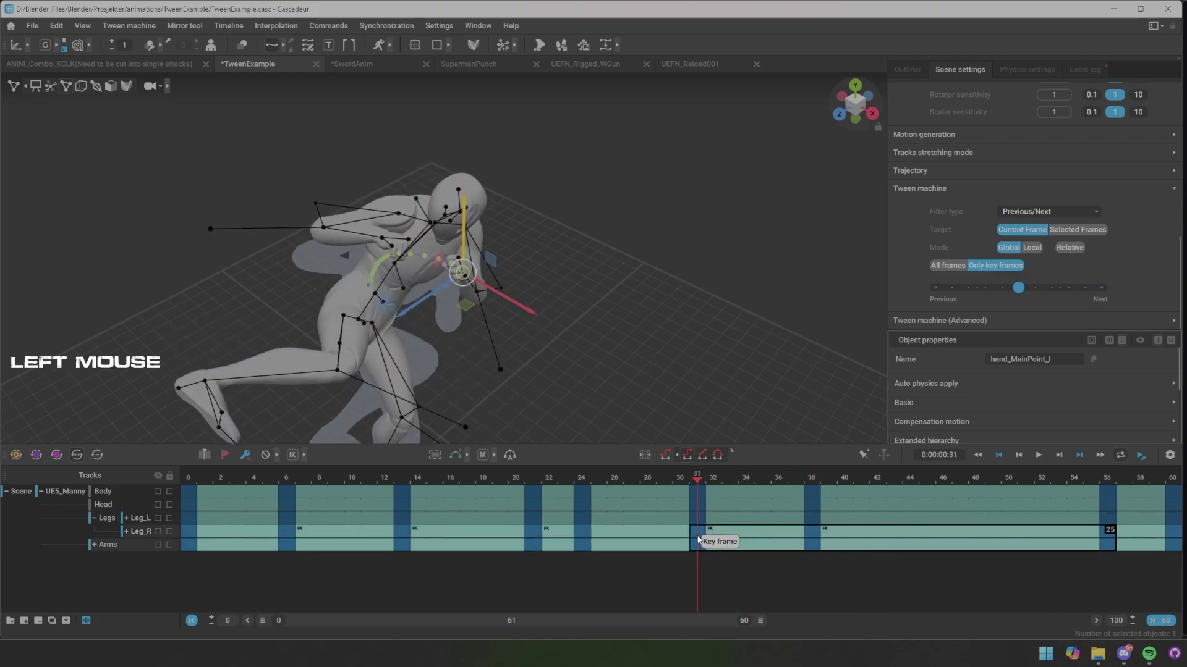
click(586, 356)
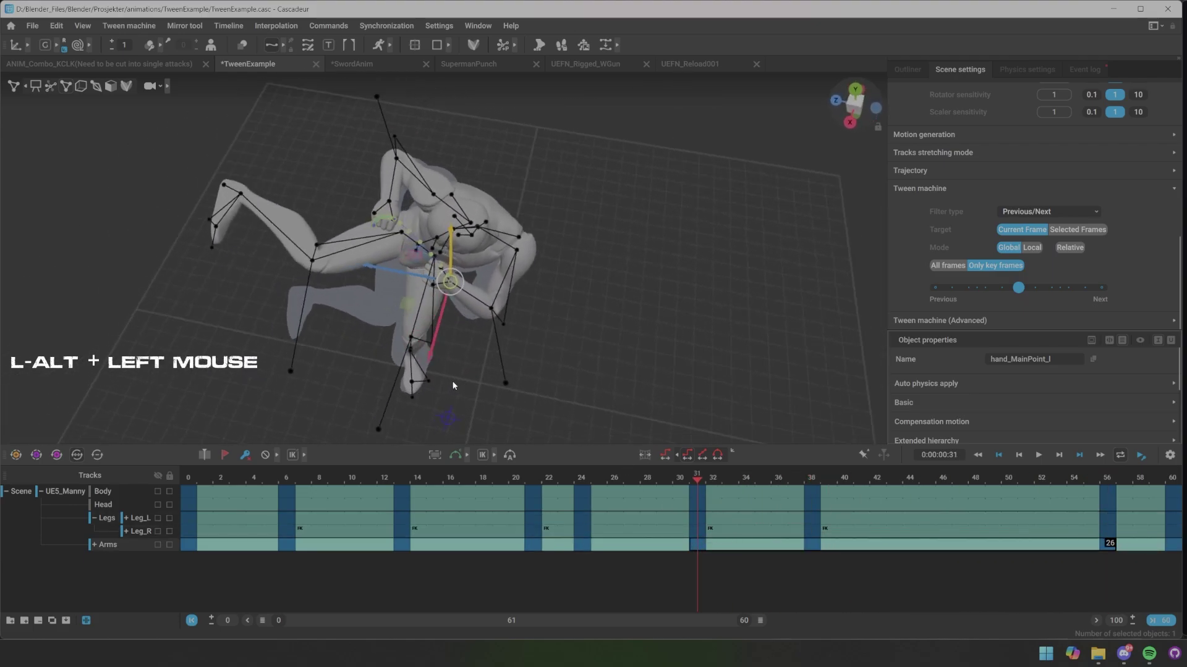
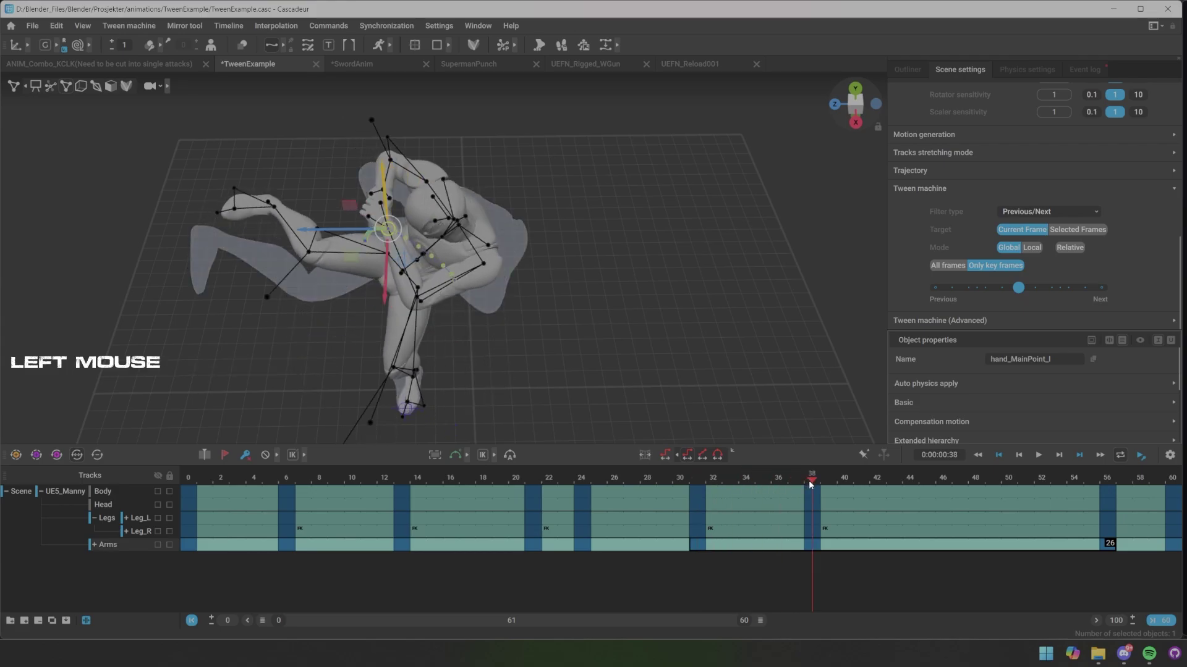
Blend the left hand pose partway toward the previous keyframe, about -0.40
scroll(up, 3)
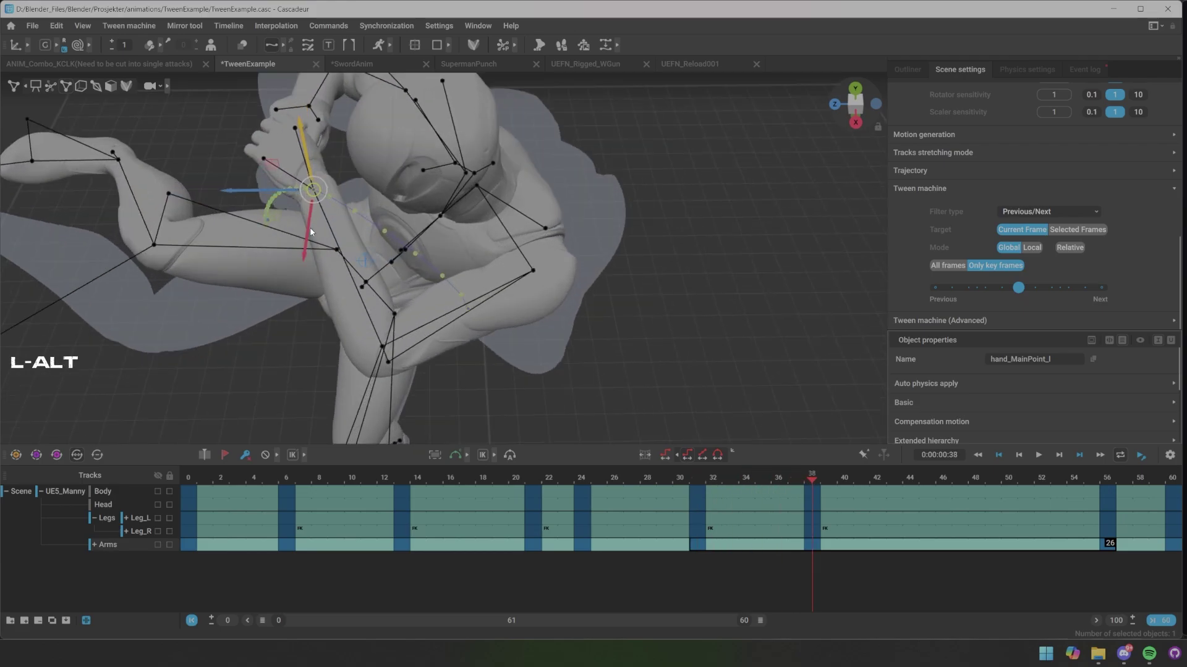
middle_click(299, 212)
middle_click(1023, 288)
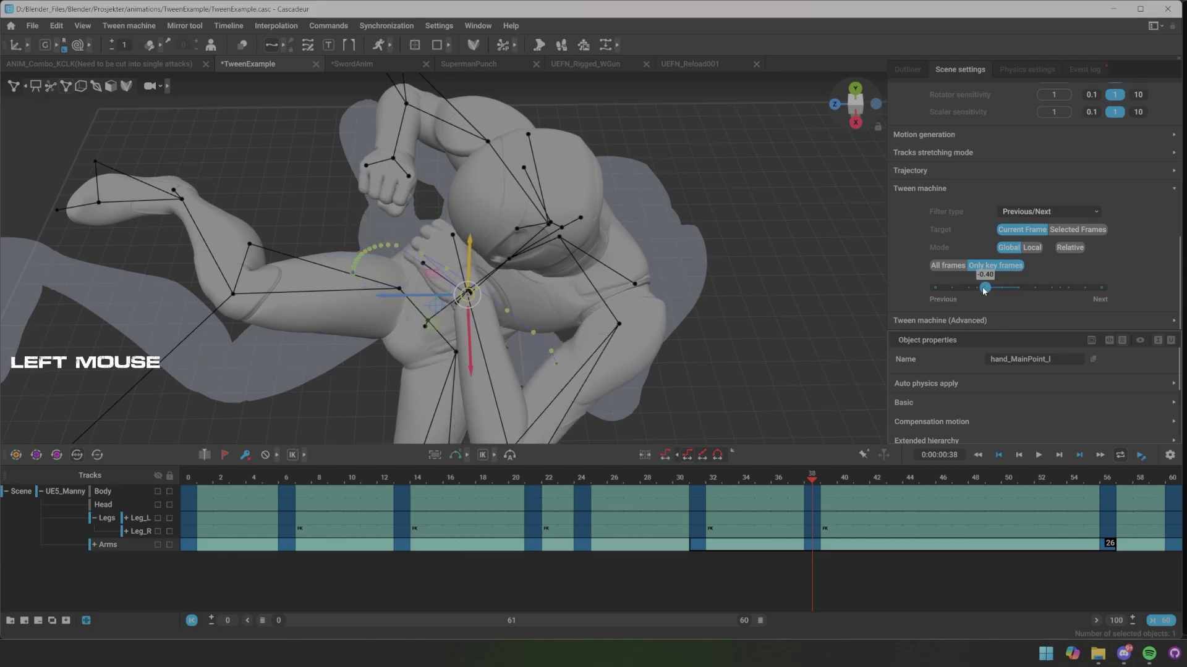
click(550, 331)
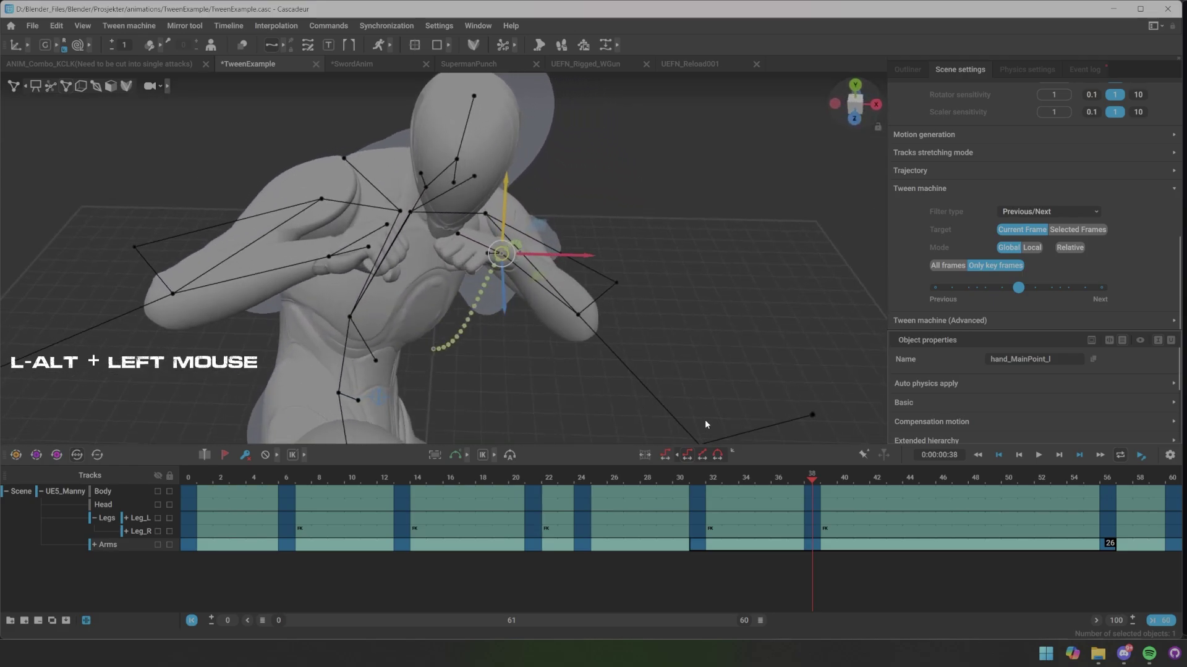
click(541, 280)
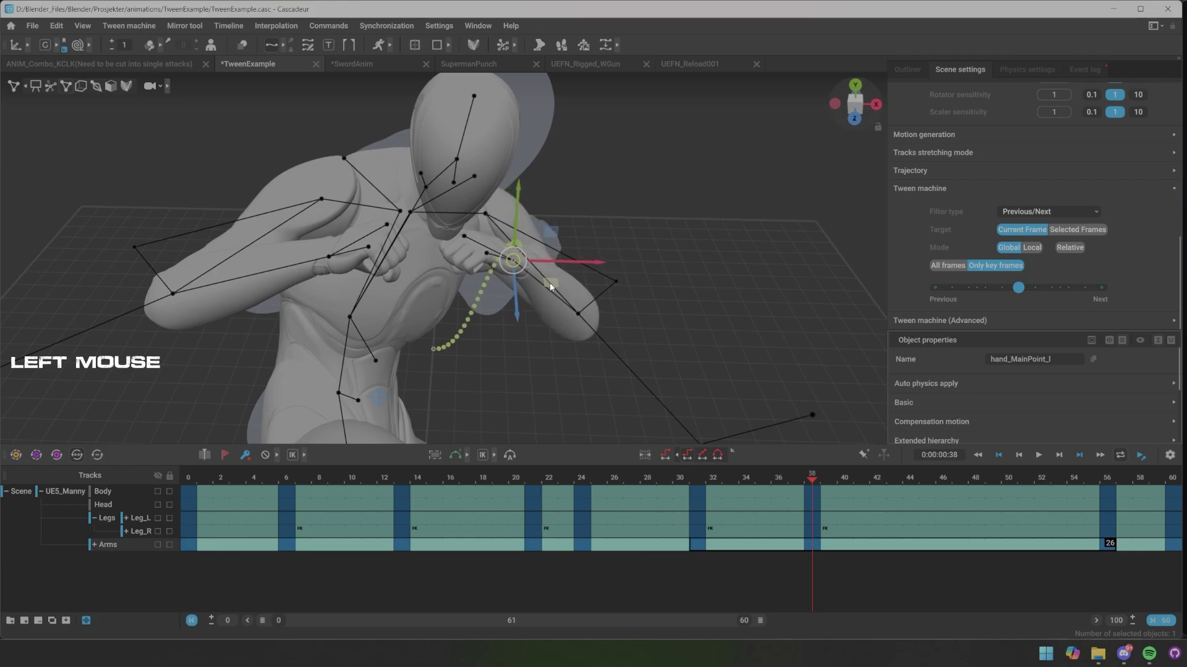
Hide the rig points and replay the kick to review the blended hand motion
click(609, 327)
scroll(down, 3)
key(x)
key(s)
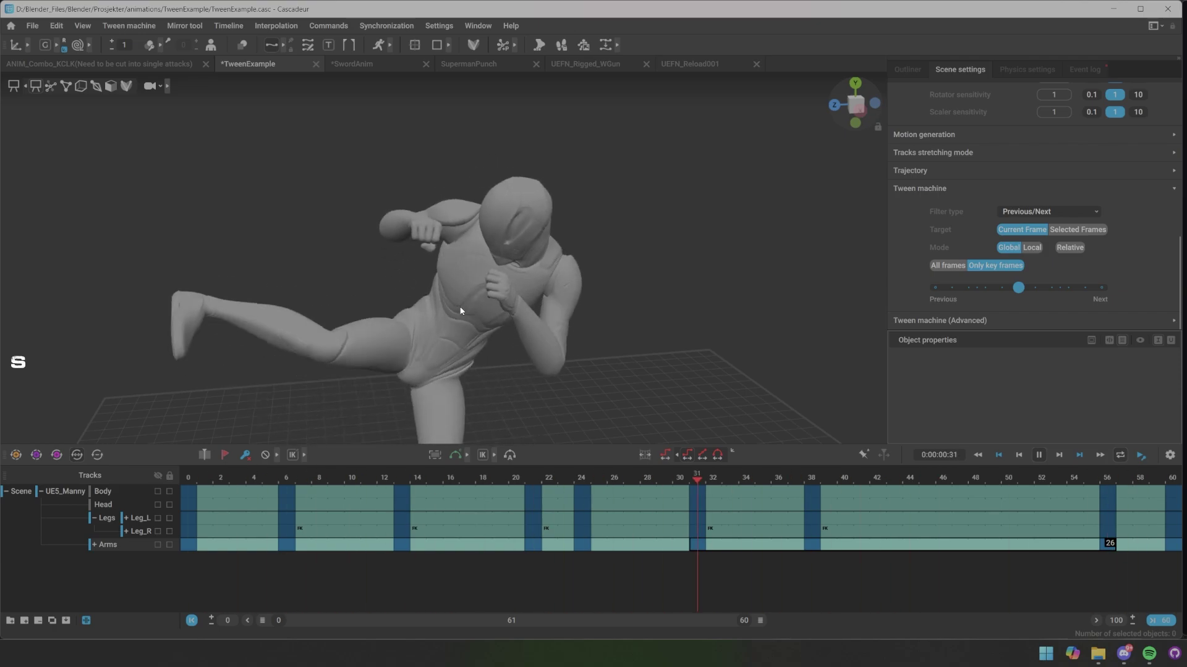
Set Tween machine Target to Selected Frames and Mode to Local and Relative
key(x)
double_click(427, 261)
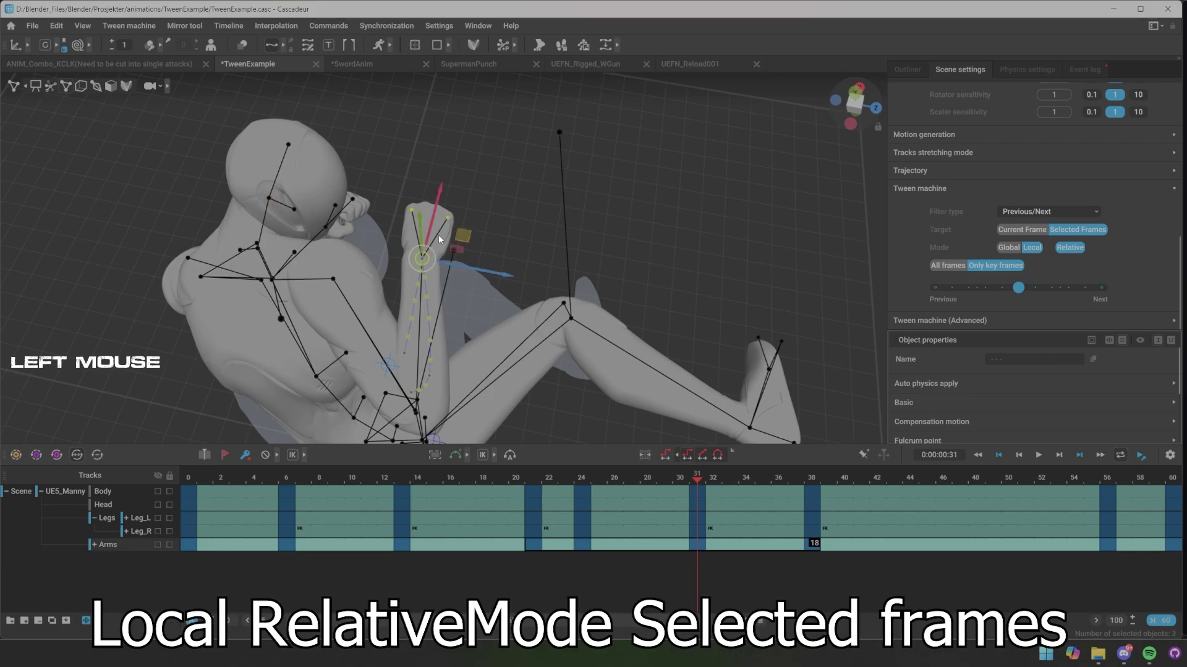
click(290, 254)
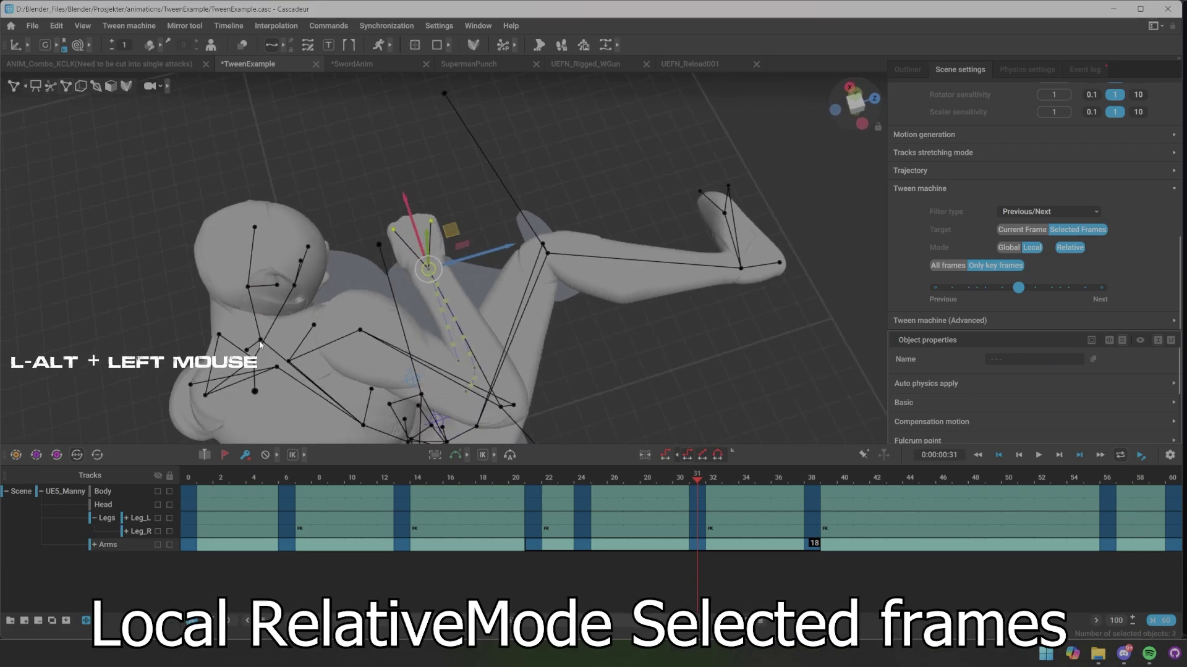
click(265, 343)
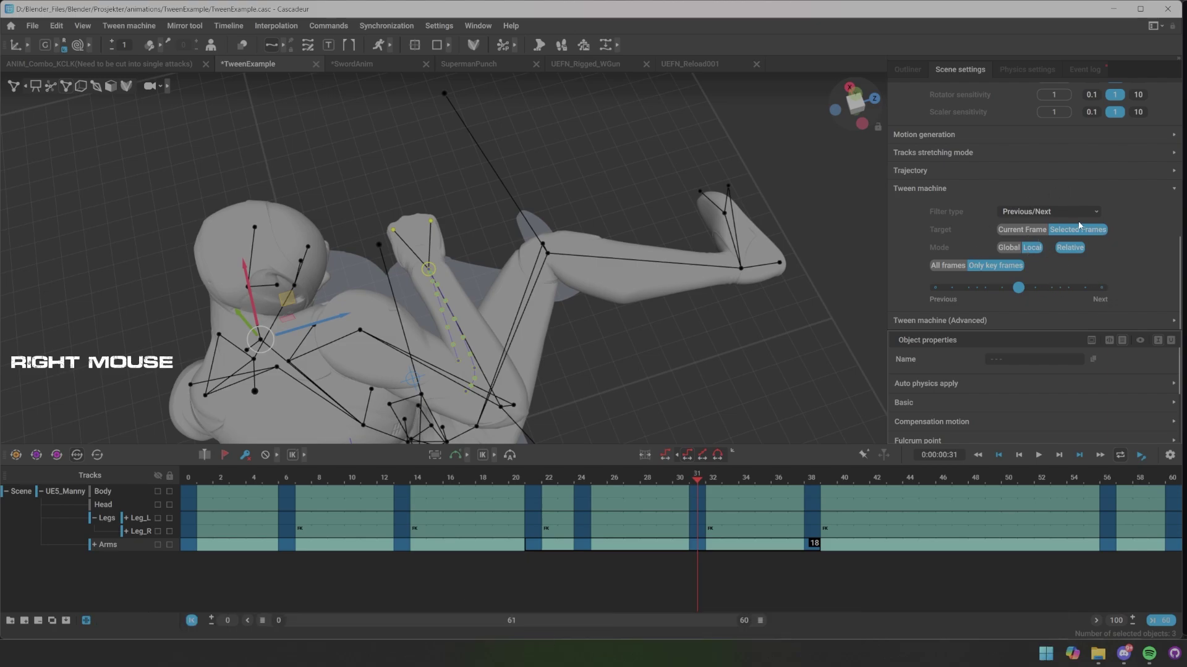
Select the Arms frames 21–38 in the timeline, starting at frame 21
click(697, 483)
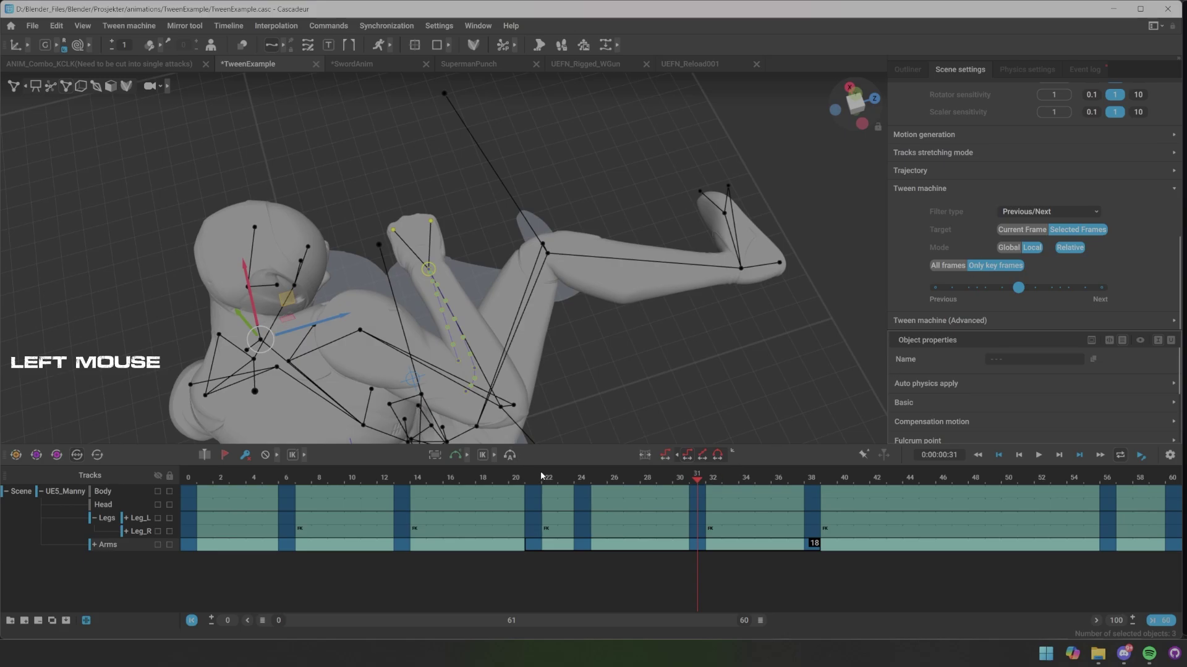
click(601, 329)
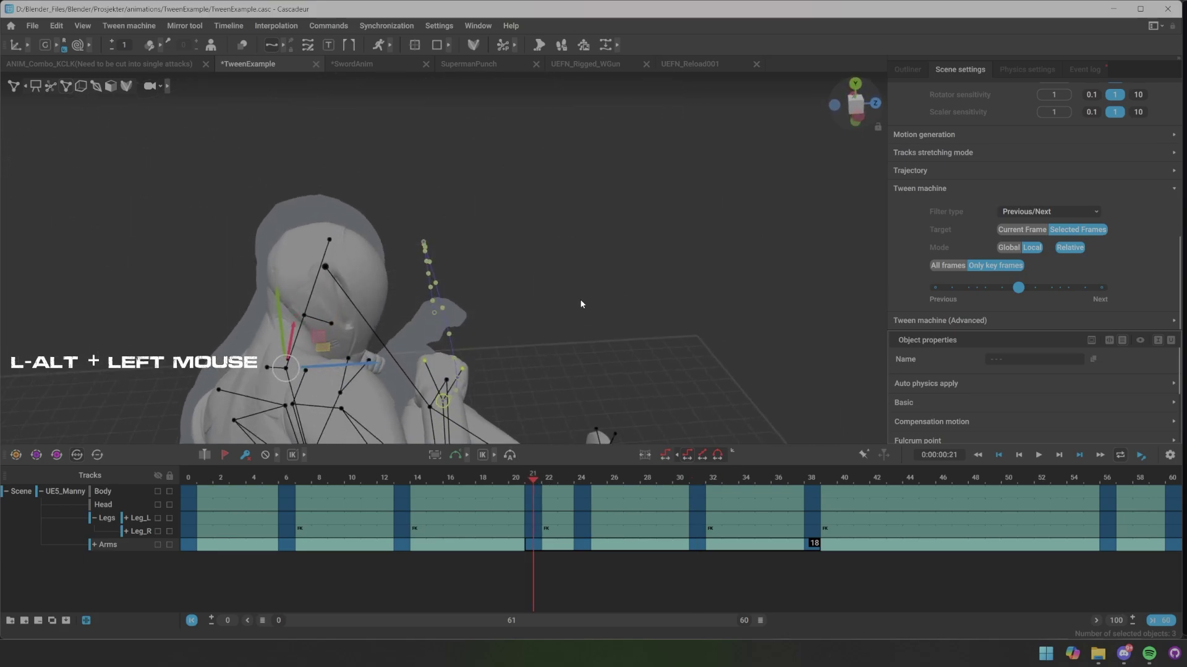
middle_click(593, 340)
Push the selected arm frames fully to Previous (-1.00) and play the result
click(574, 300)
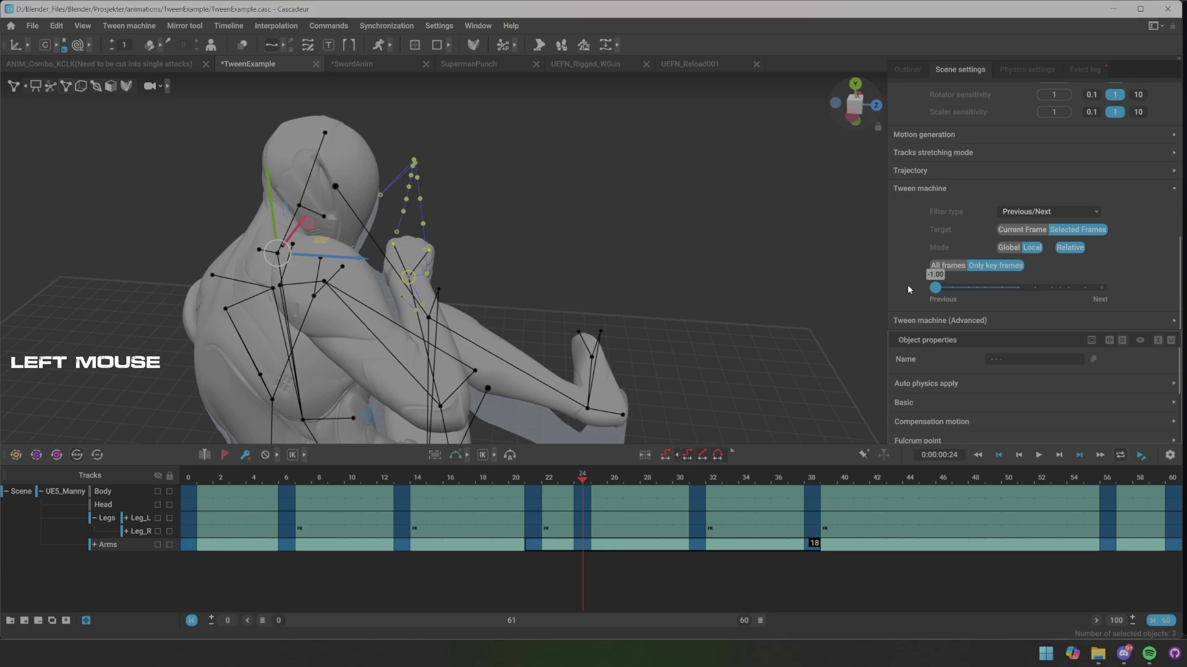
click(575, 210)
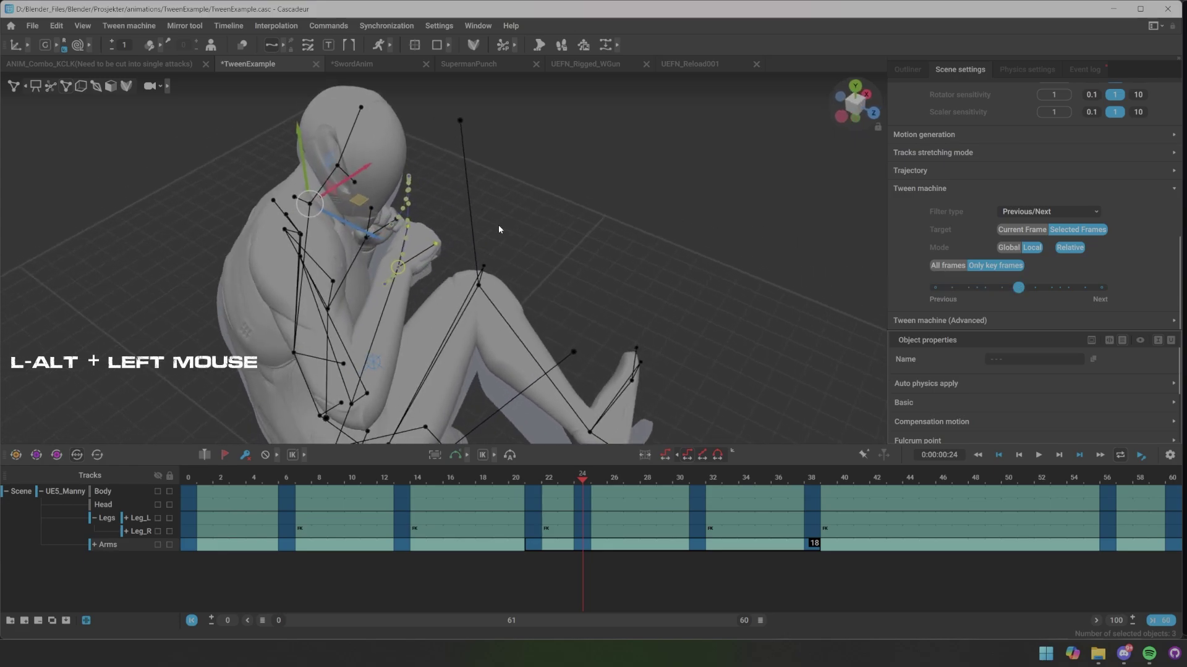
click(540, 212)
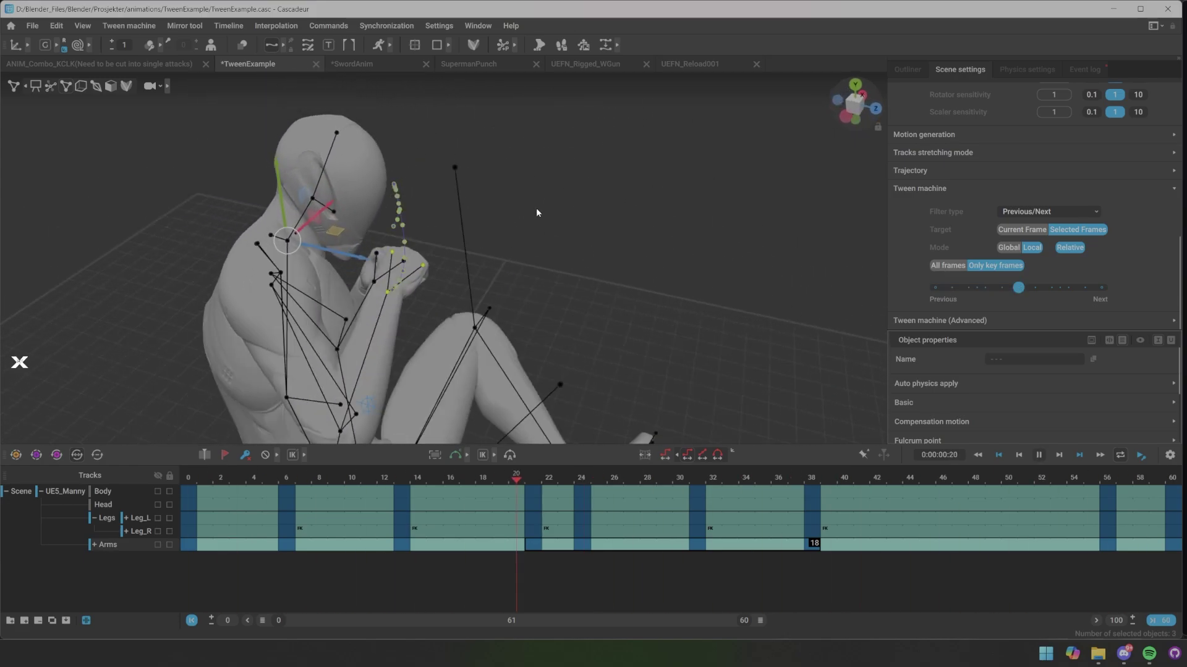
click(513, 214)
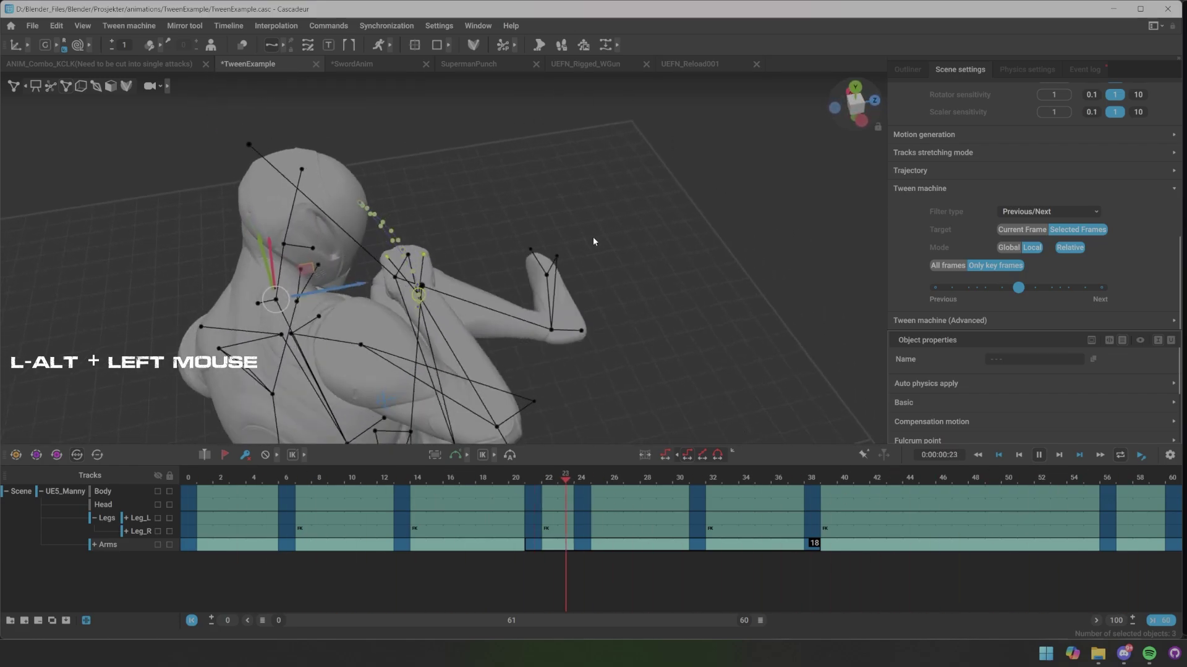
Stop playback and return the playhead to frame 24 on the arm track
click(593, 245)
key(x)
click(619, 241)
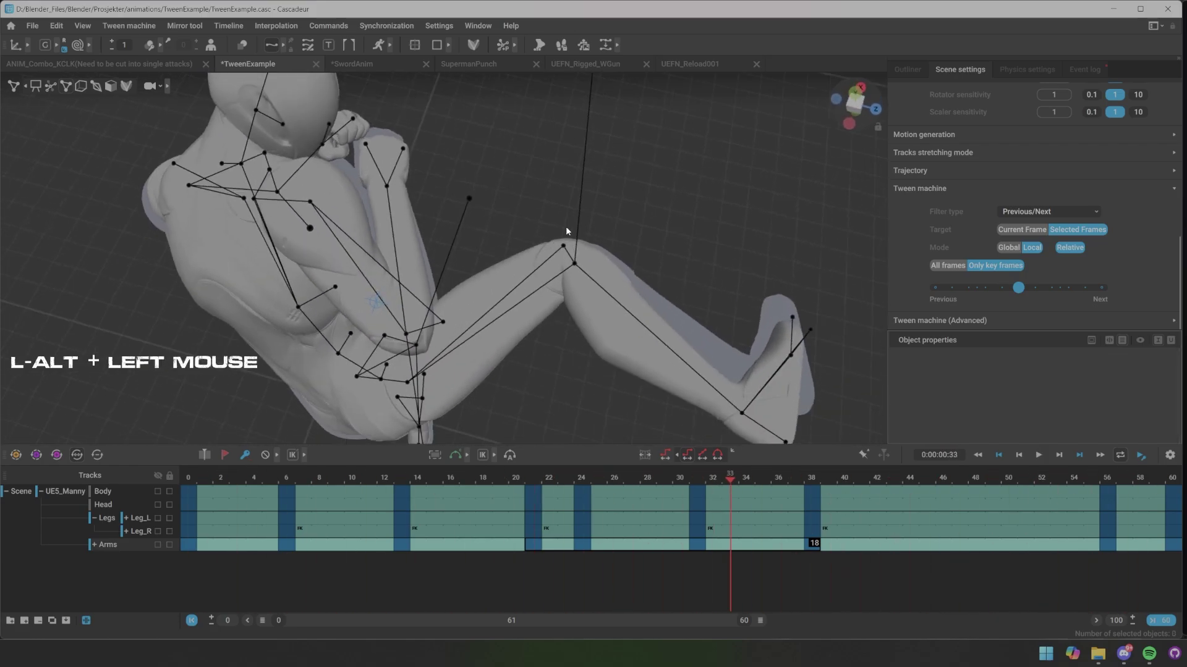
middle_click(569, 228)
Undo the previous tween, re-blend the arm frames toward neighbouring poses and play to review
click(547, 270)
click(529, 270)
key(ctrl+z)
key(alt+z)
click(484, 276)
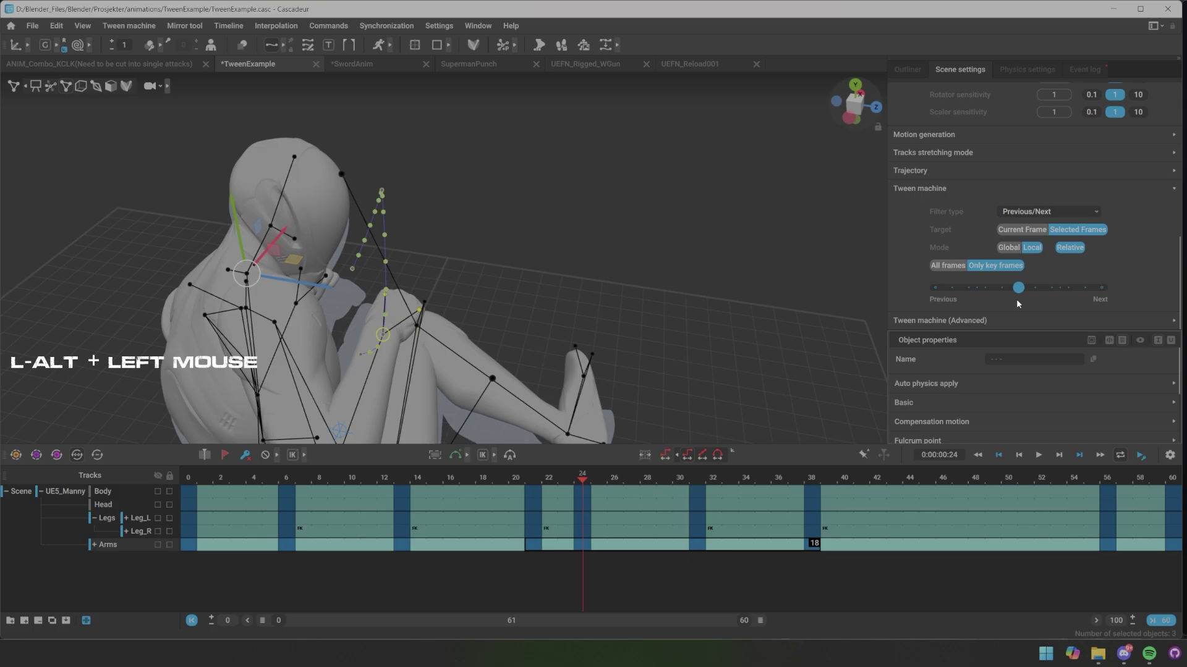
click(1021, 293)
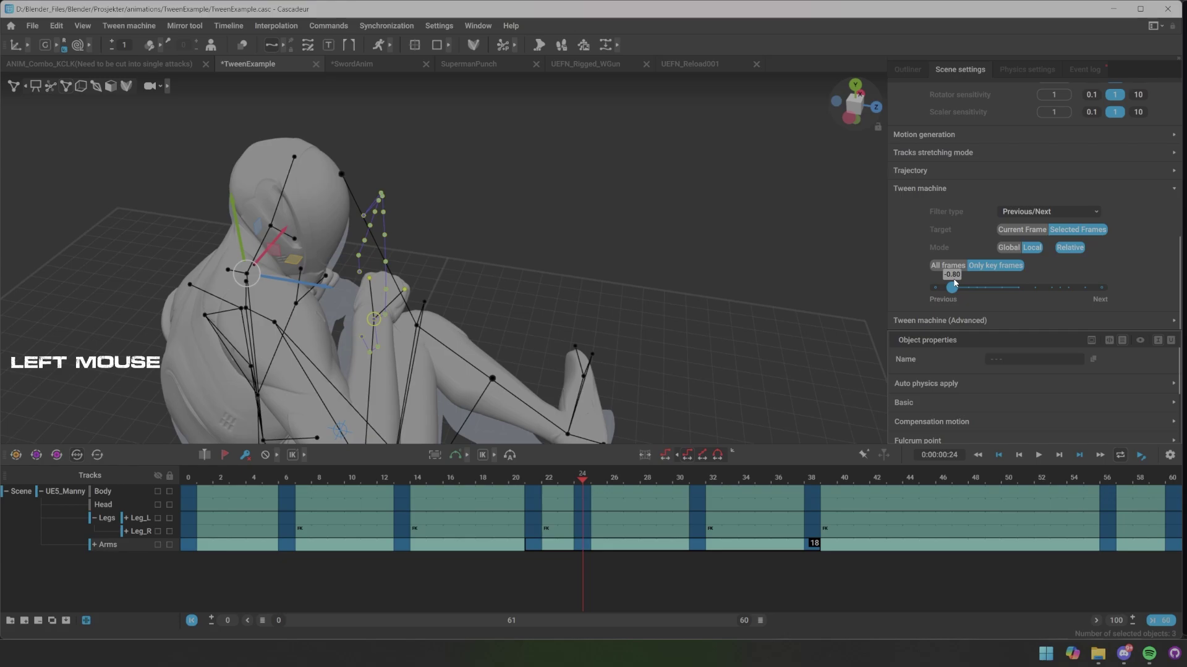
click(539, 235)
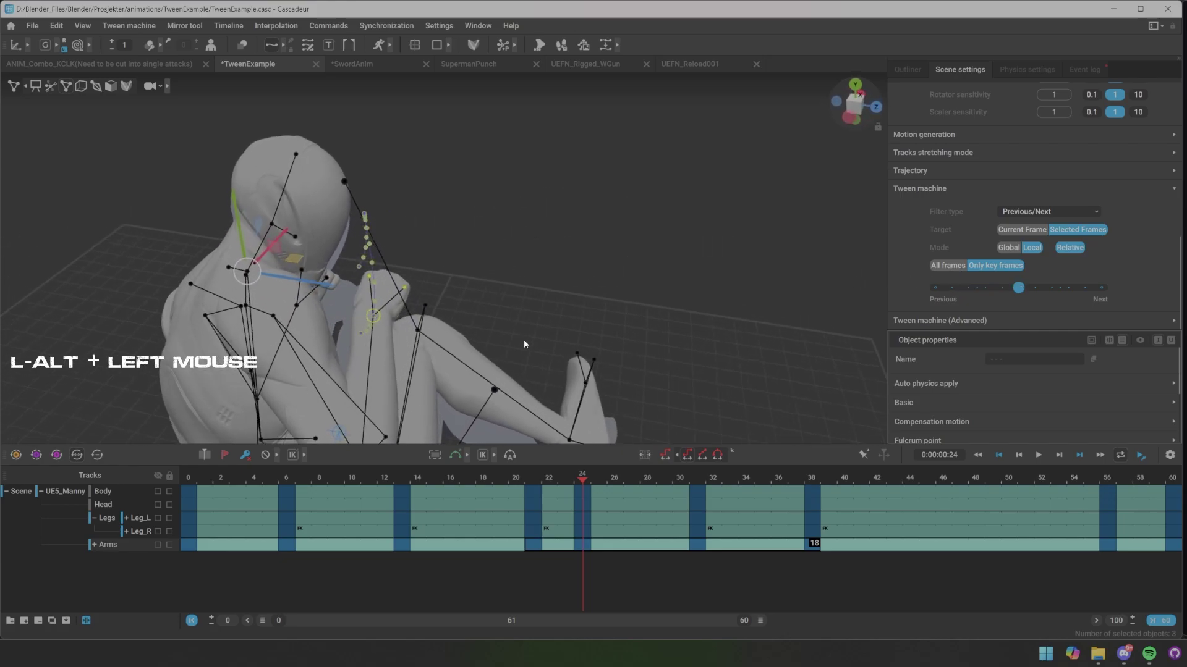
click(519, 305)
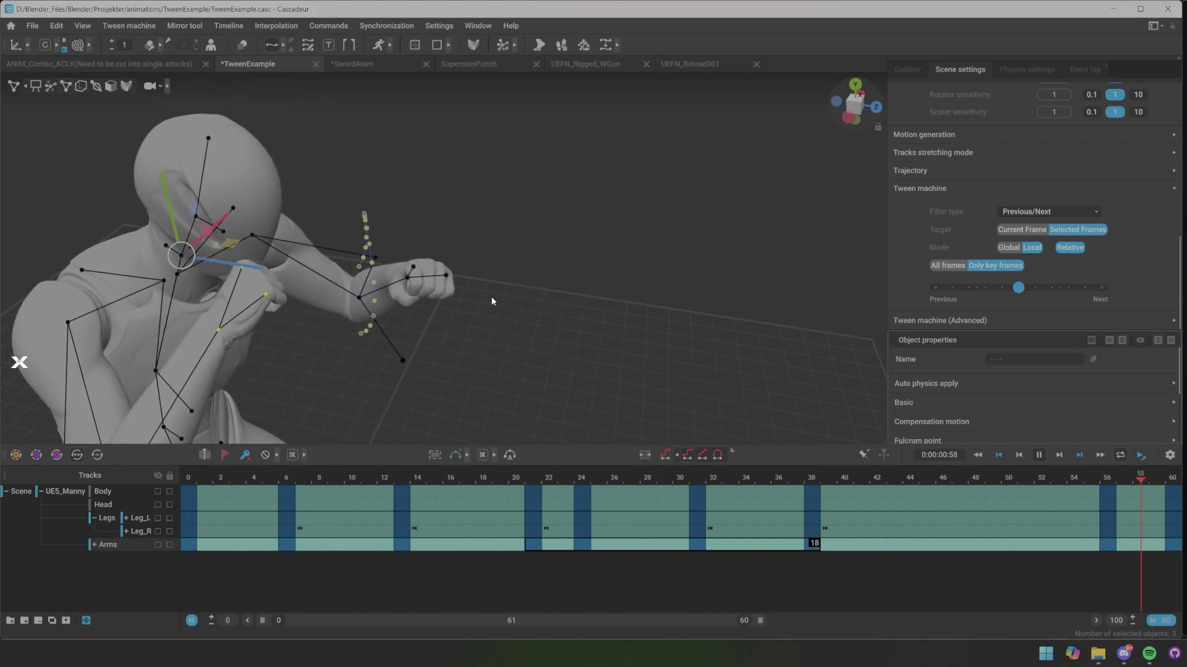
Undo again, apply the blend partway toward the next keyframe and replay the kick
key(ctrl+z)
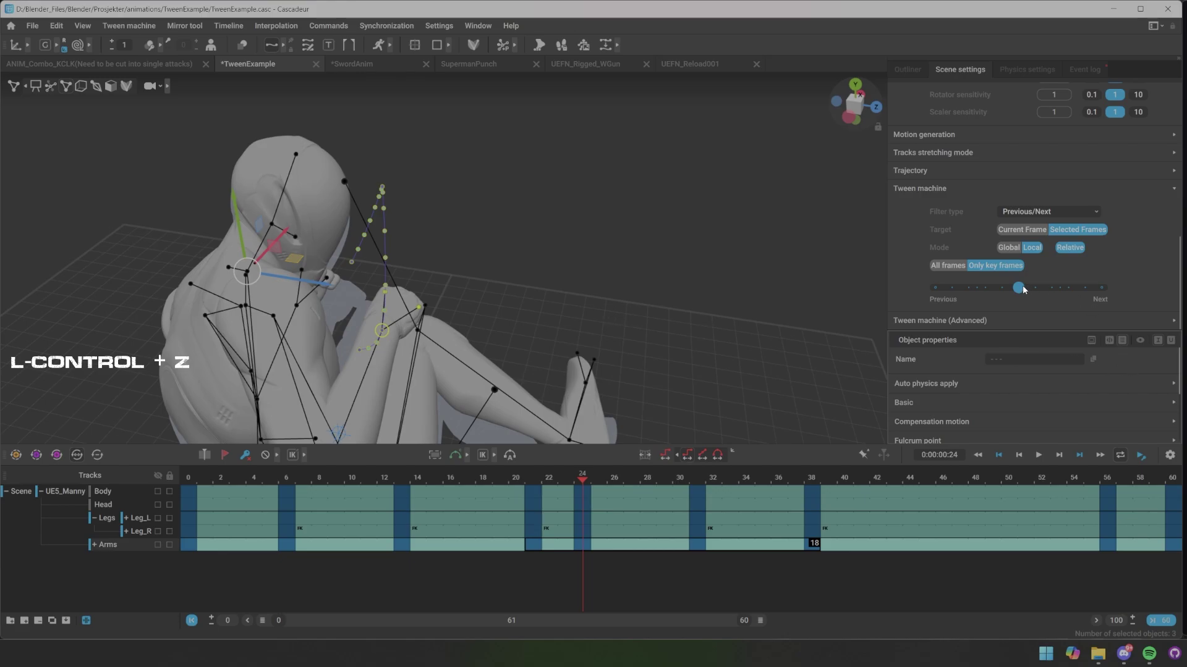
key(z)
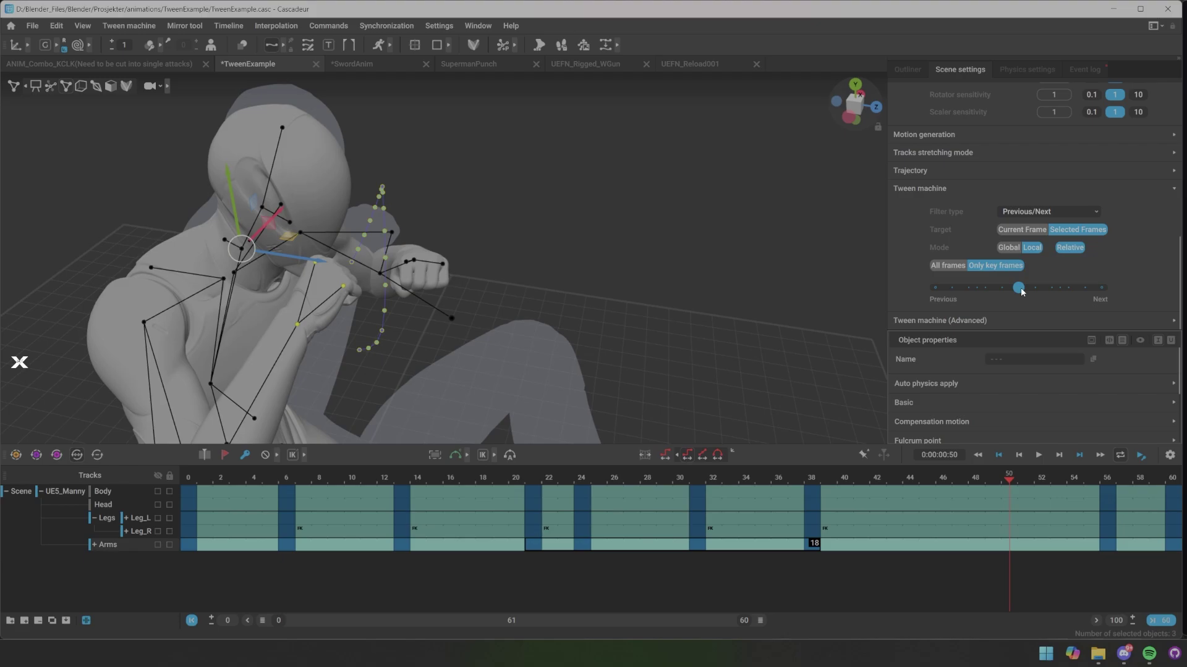
click(1023, 291)
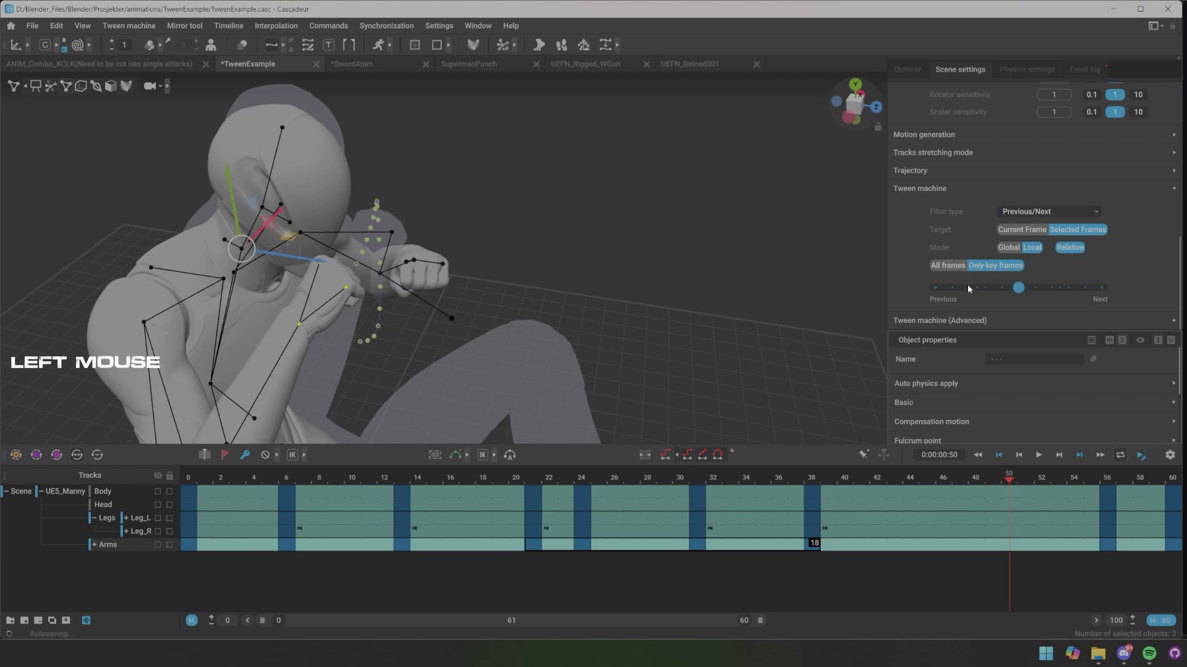
double_click(569, 263)
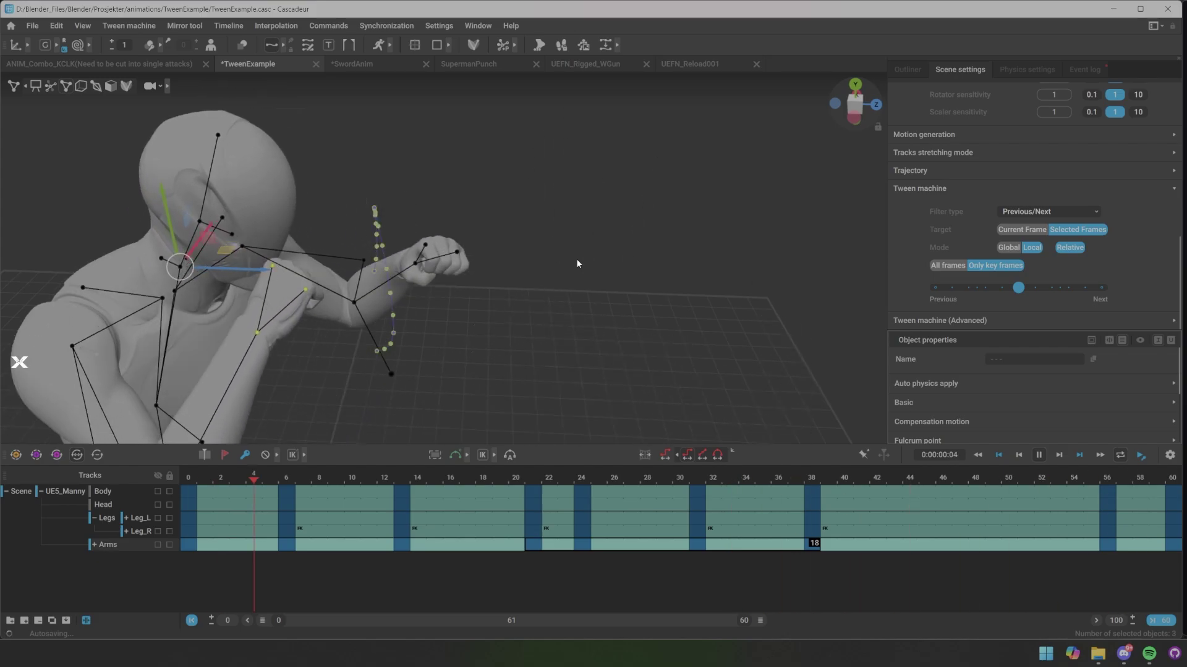
Scrub through the replayed kick around frame 47 to check the arms
scroll(down, 3)
click(578, 247)
click(559, 231)
click(613, 272)
click(552, 292)
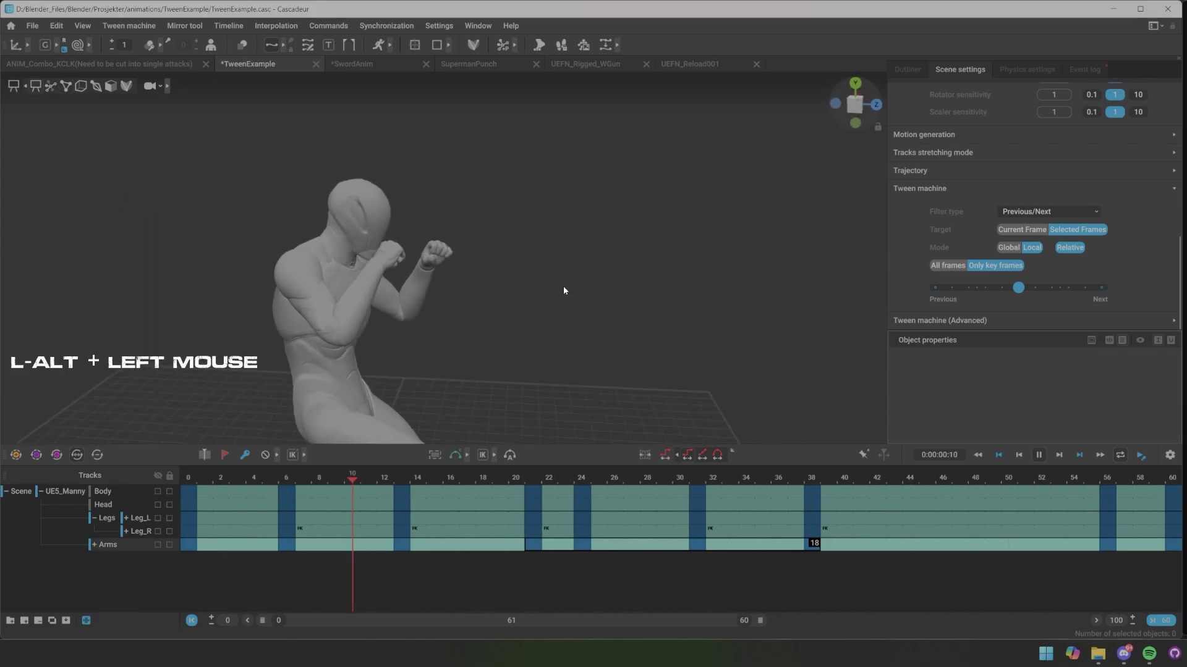
Stop playback, move to frame 47 and key the kick pose there
key(x)
click(826, 483)
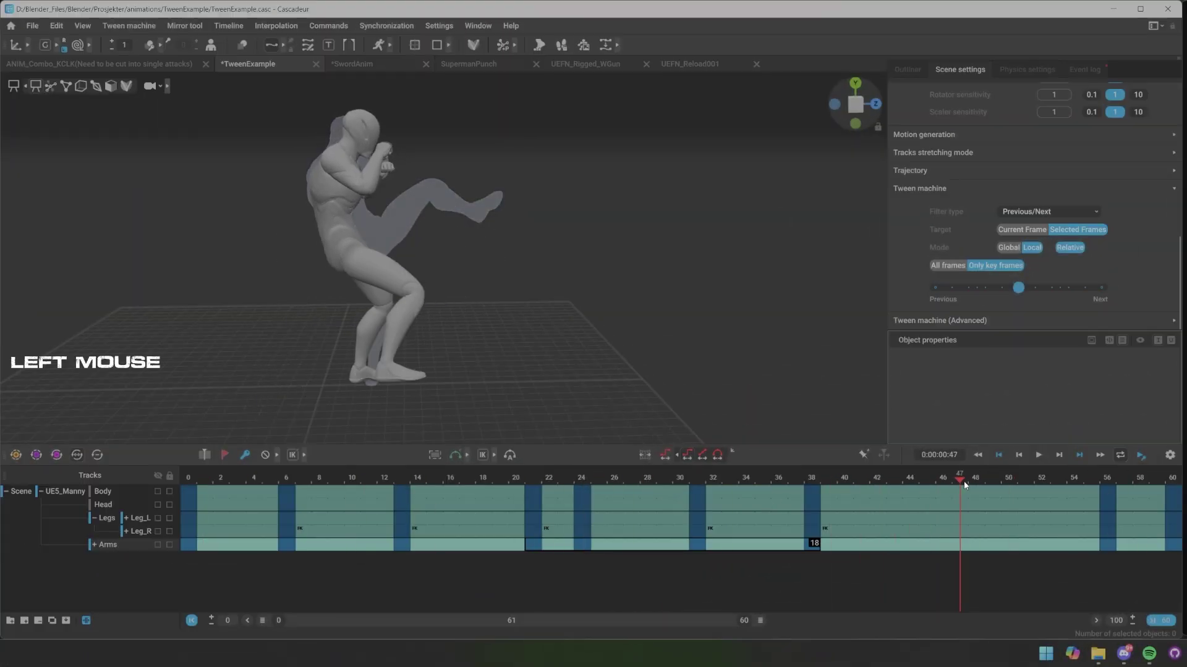
key(f)
Select foot_r and set Tween machine Target to Current Frame
click(531, 269)
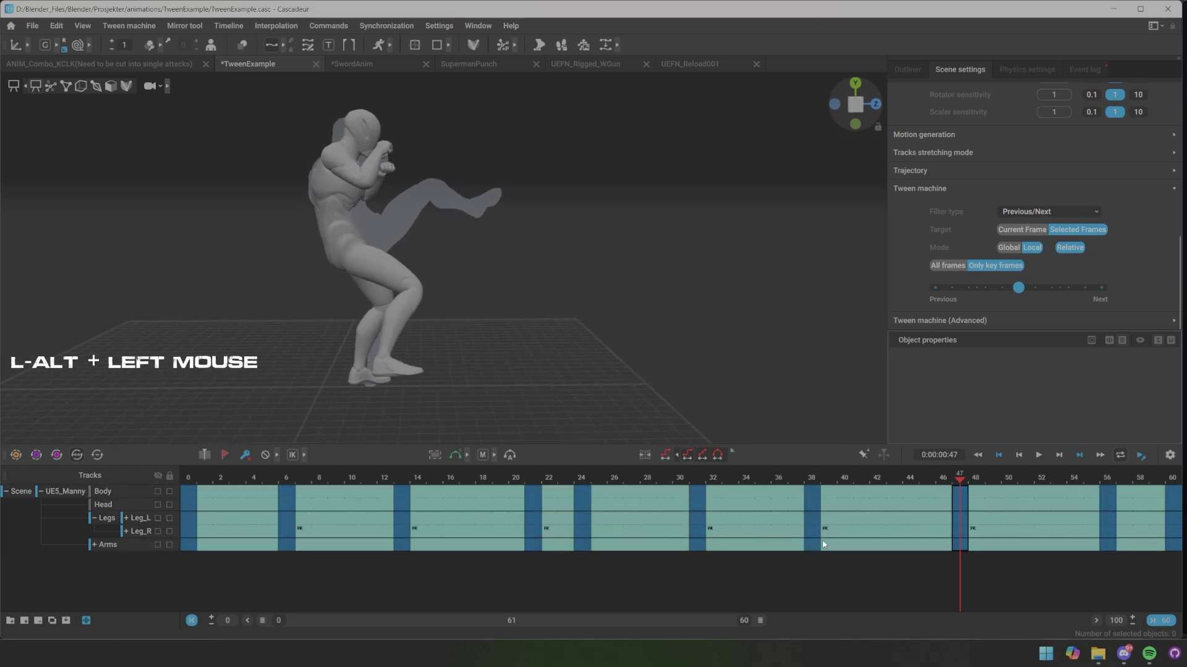
click(485, 346)
click(386, 363)
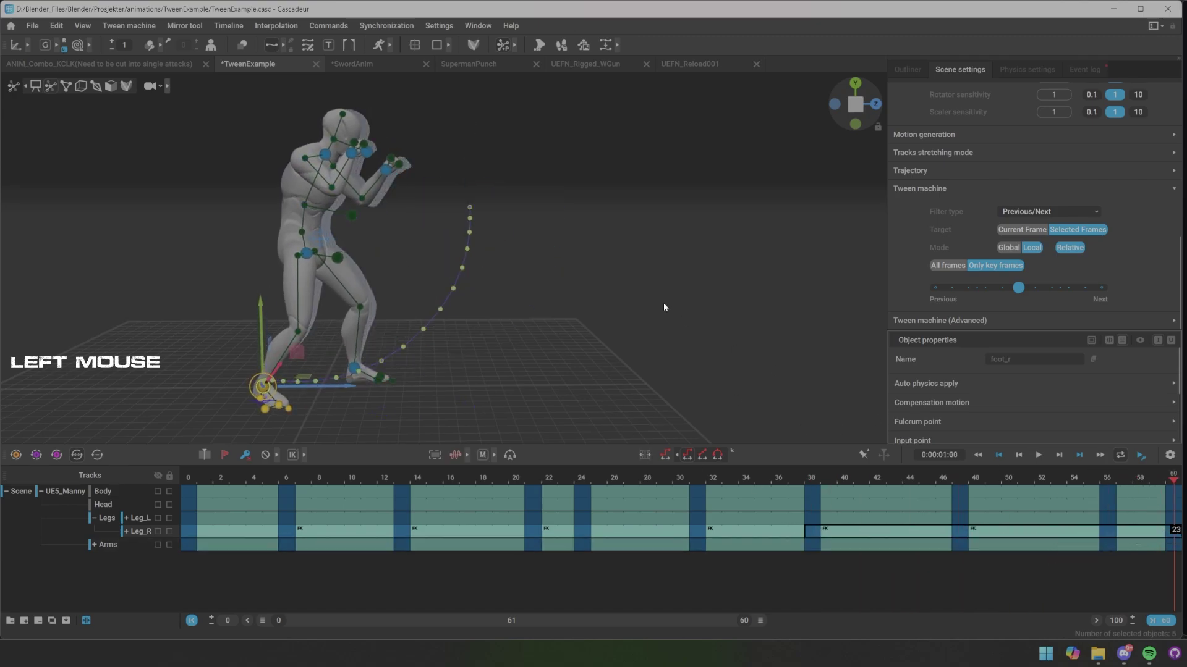
Ease foot_r's frame-47 pose in Global mode toward neighbouring keys and play the kick
click(641, 299)
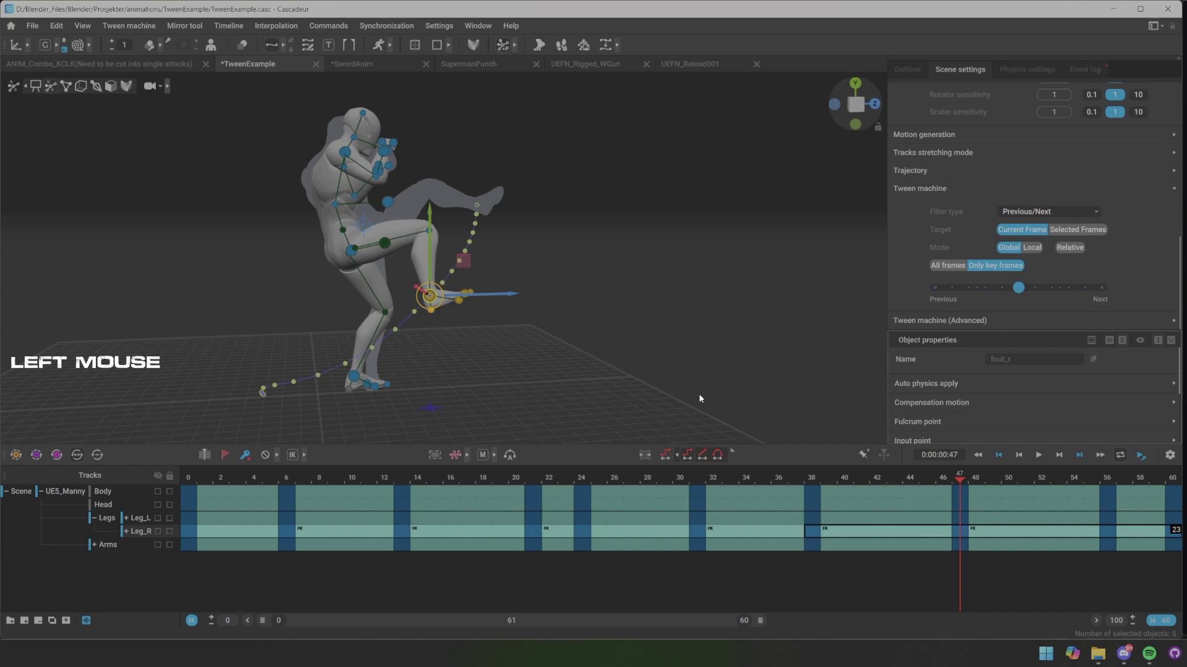
key(x)
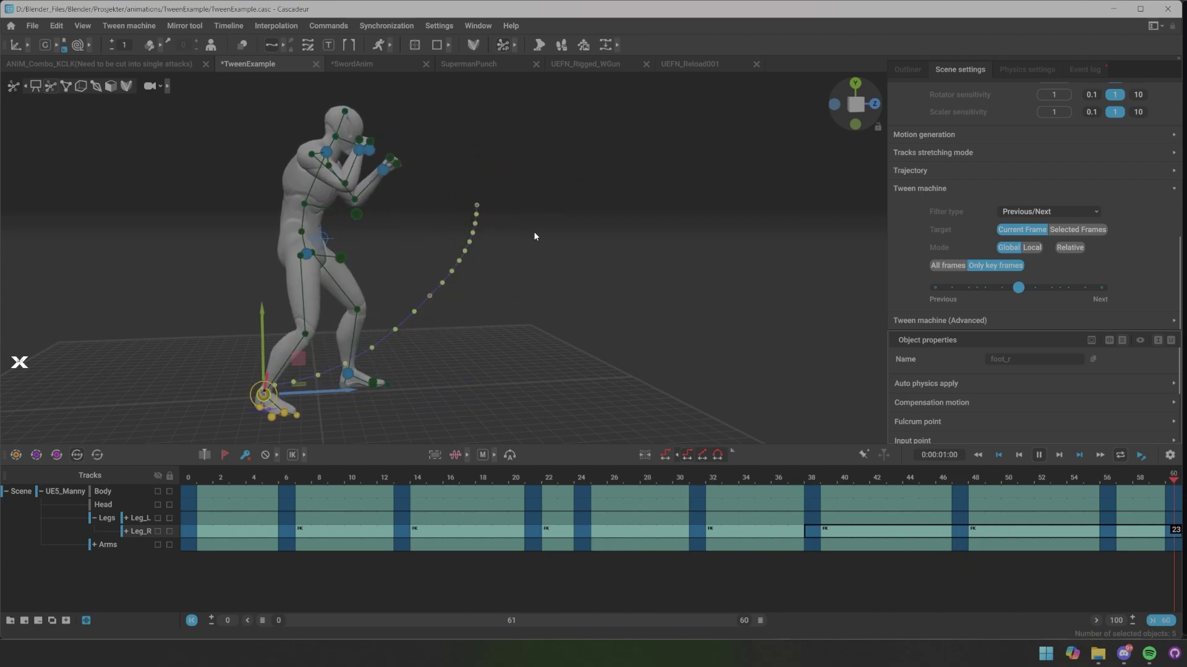
key(s)
Replay, stop, and scrub back to the kick around frame 39
click(643, 277)
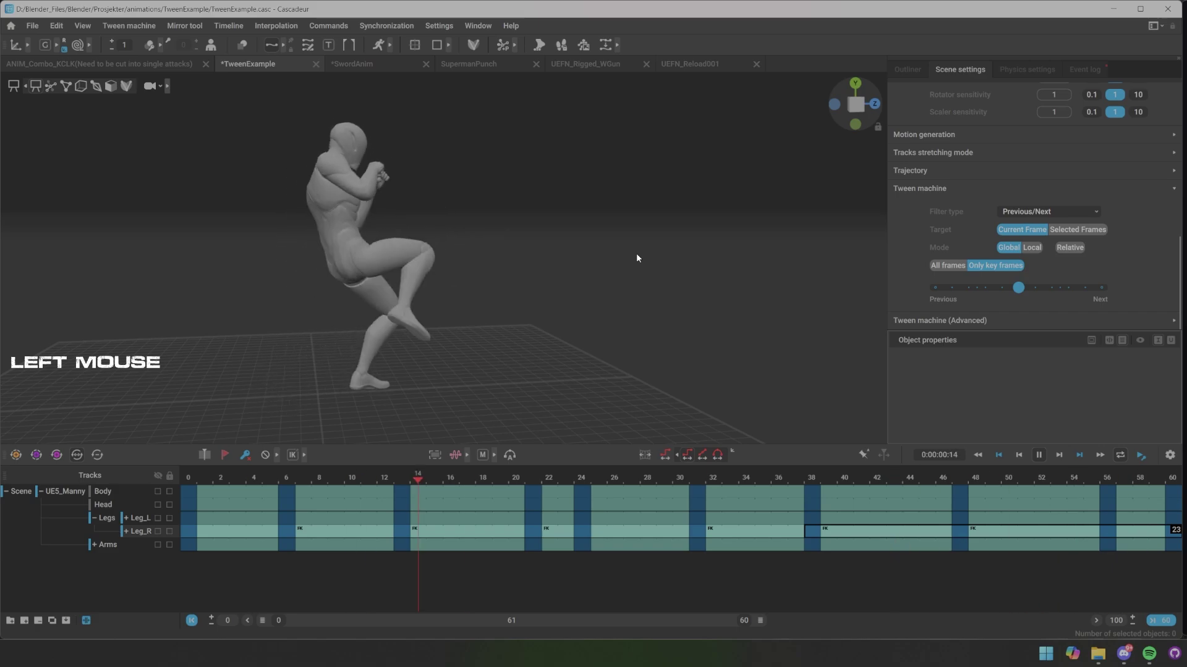
key(x)
click(744, 482)
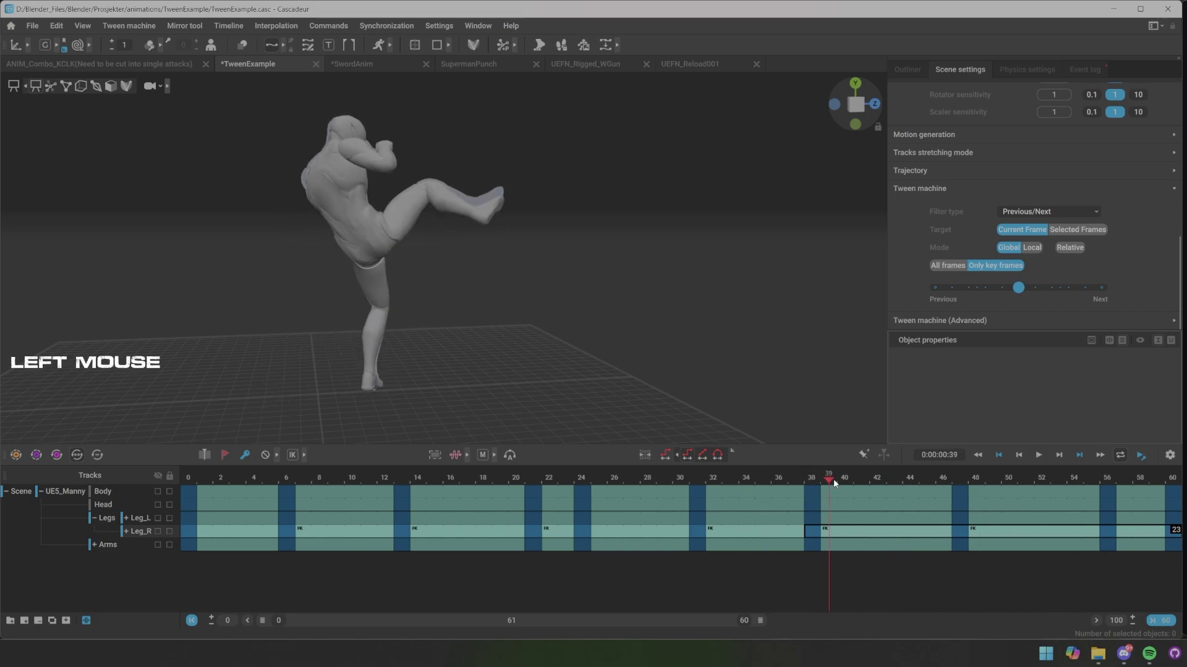
Switch to the SwordAnim document and select the character's left hand
click(685, 301)
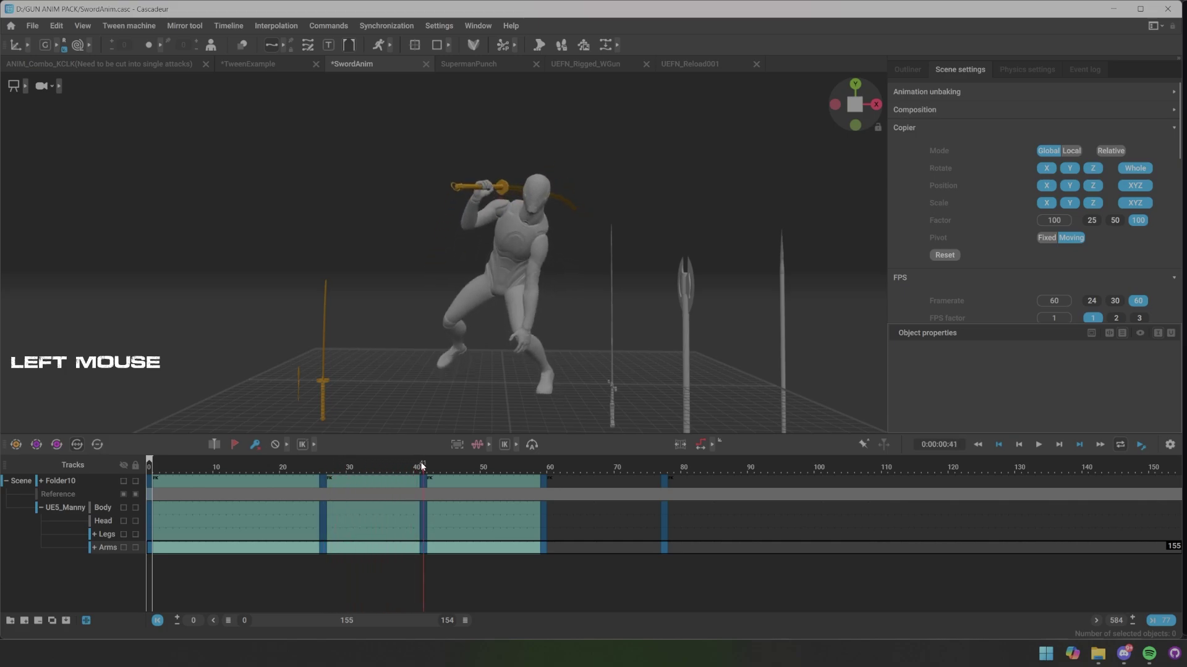
click(527, 272)
click(394, 337)
click(387, 327)
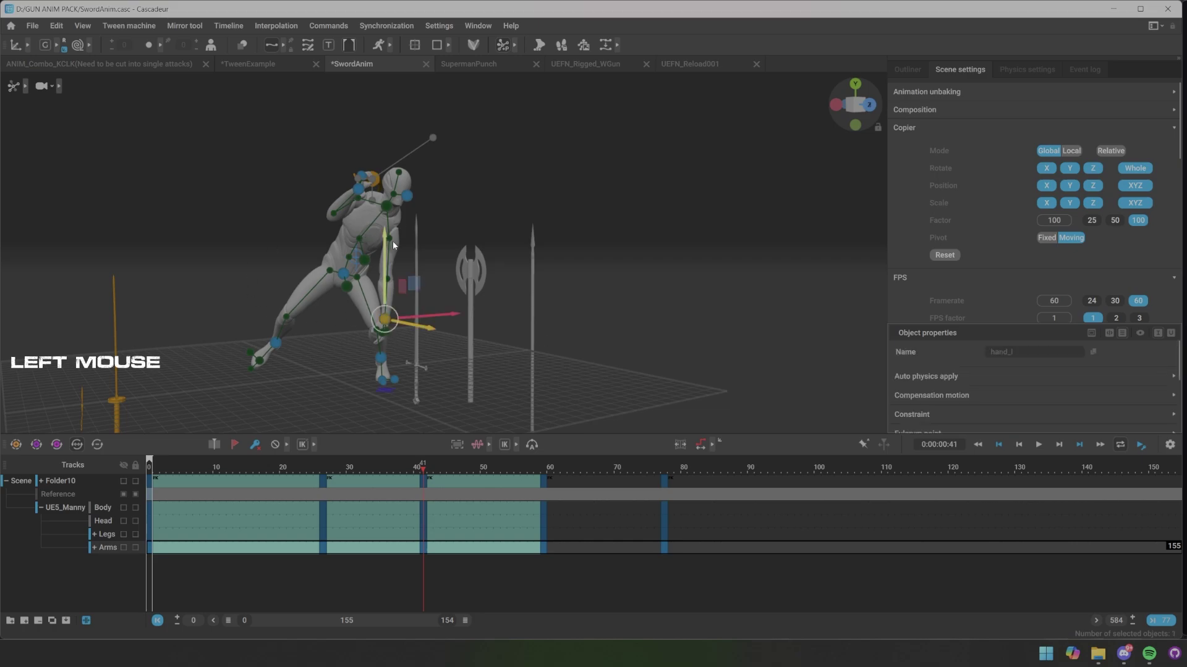
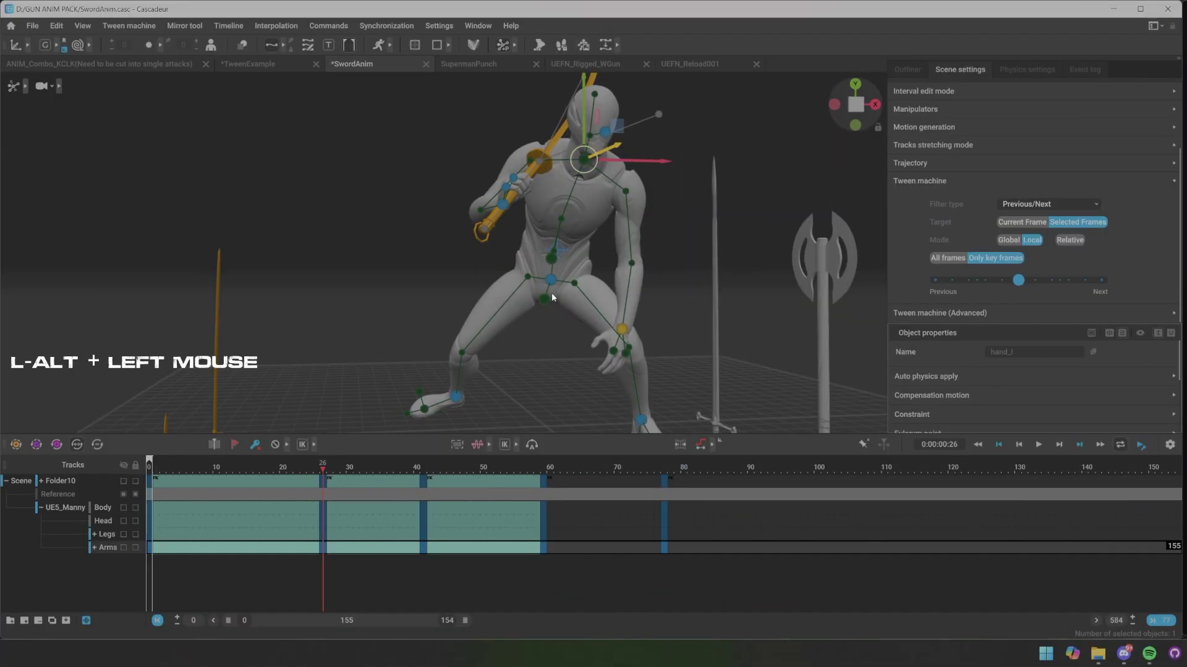
Scrub the sword attack, then switch to the SupermanPunch document
click(561, 219)
click(497, 236)
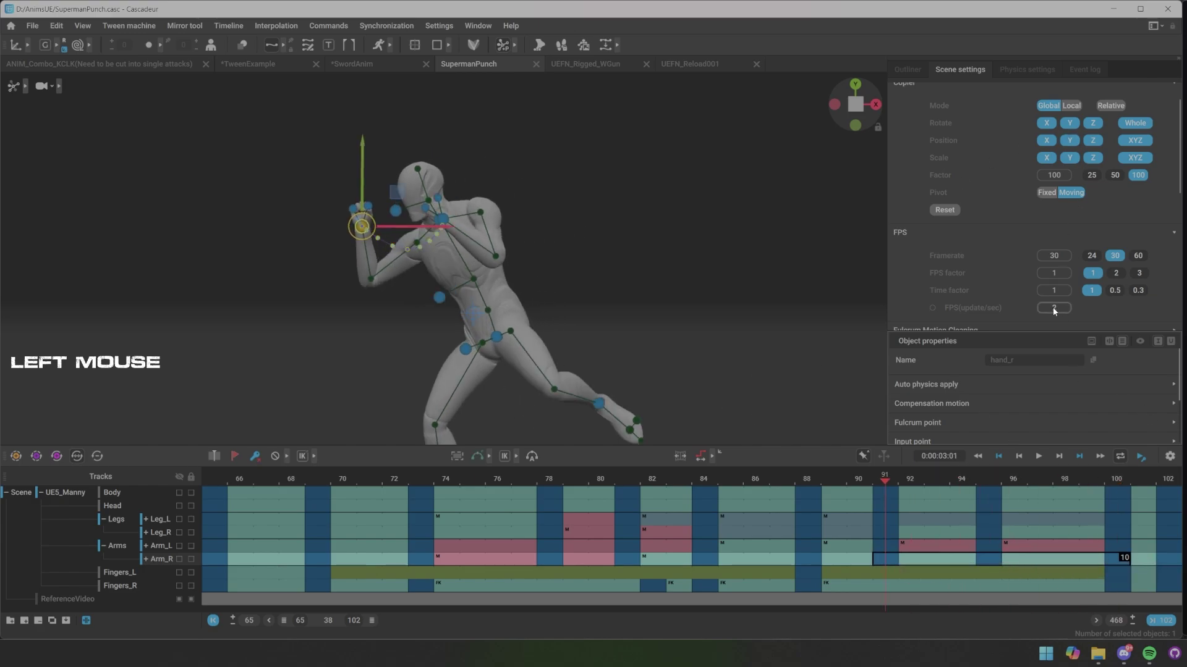
Set Tween filter to Interpolation/Average, select the right hand's ten frames, Target Selected Frames
scroll(down, 3)
click(1050, 214)
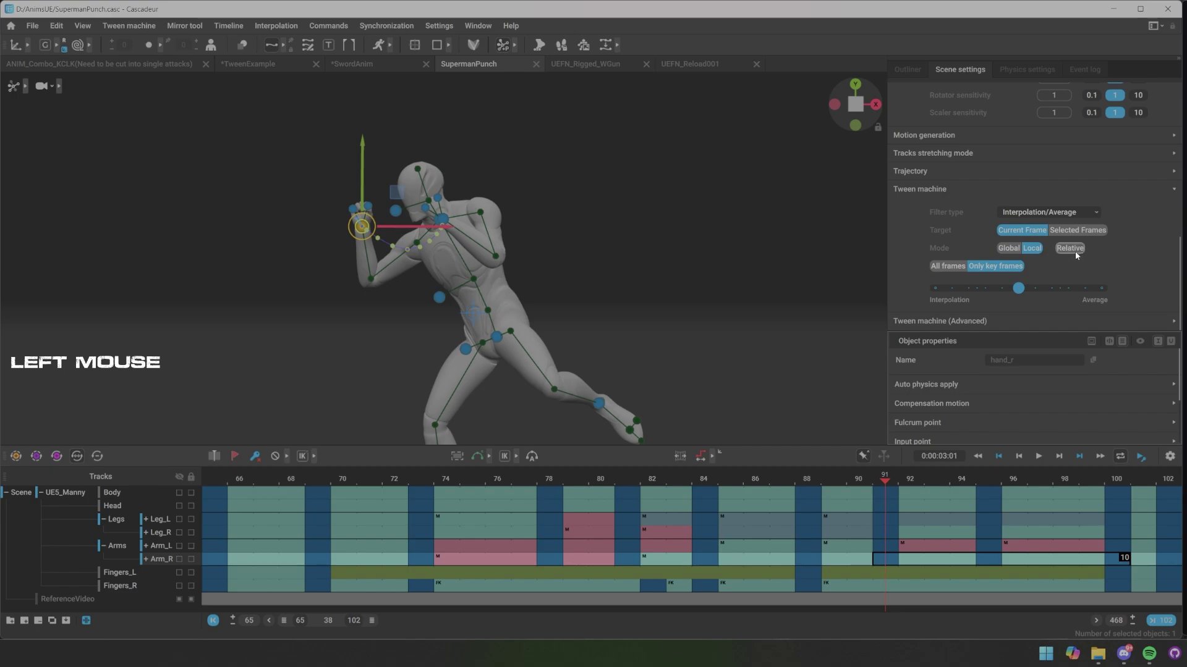
click(411, 277)
click(352, 223)
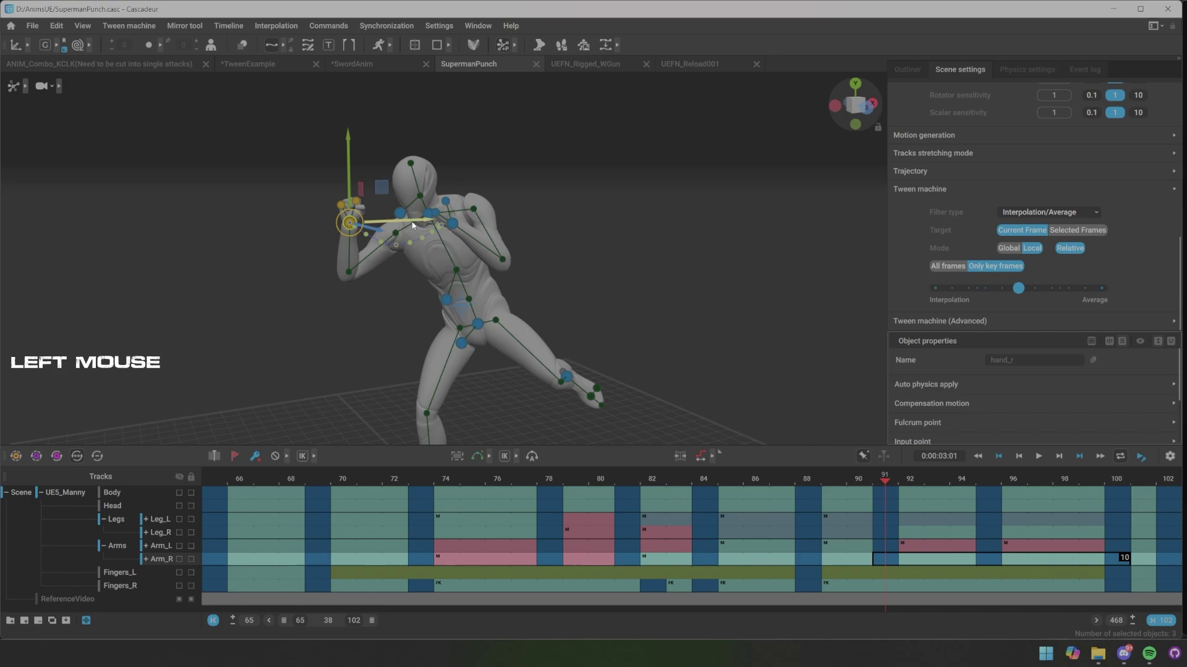
click(432, 236)
right_click(432, 213)
click(565, 193)
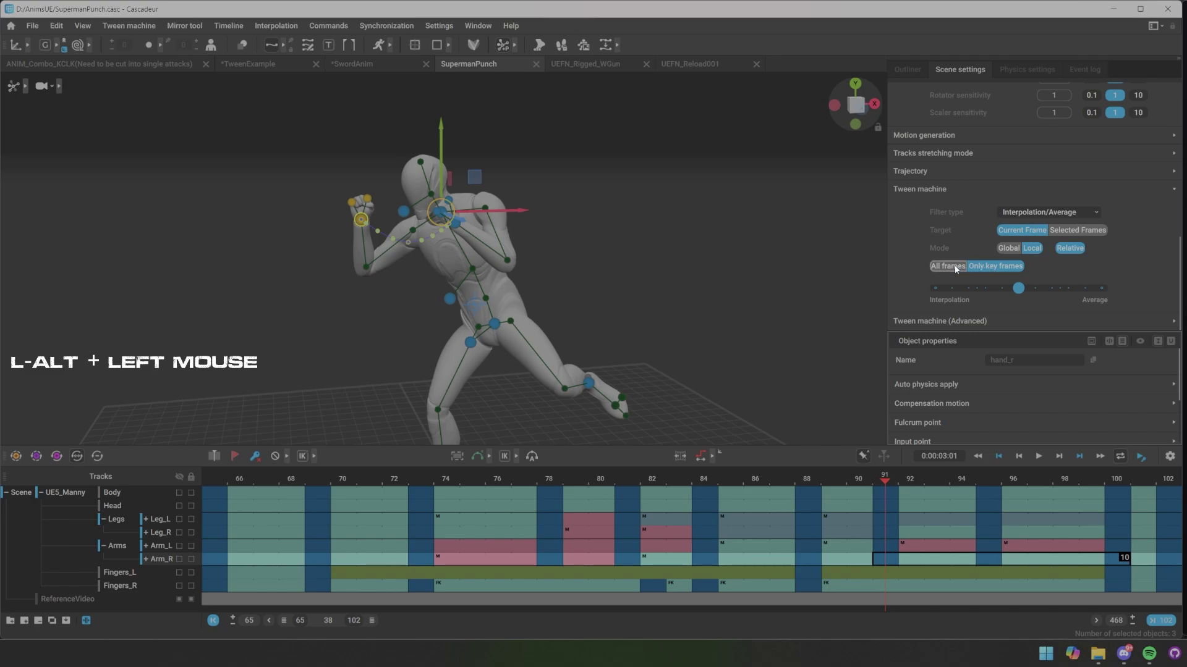
click(1069, 232)
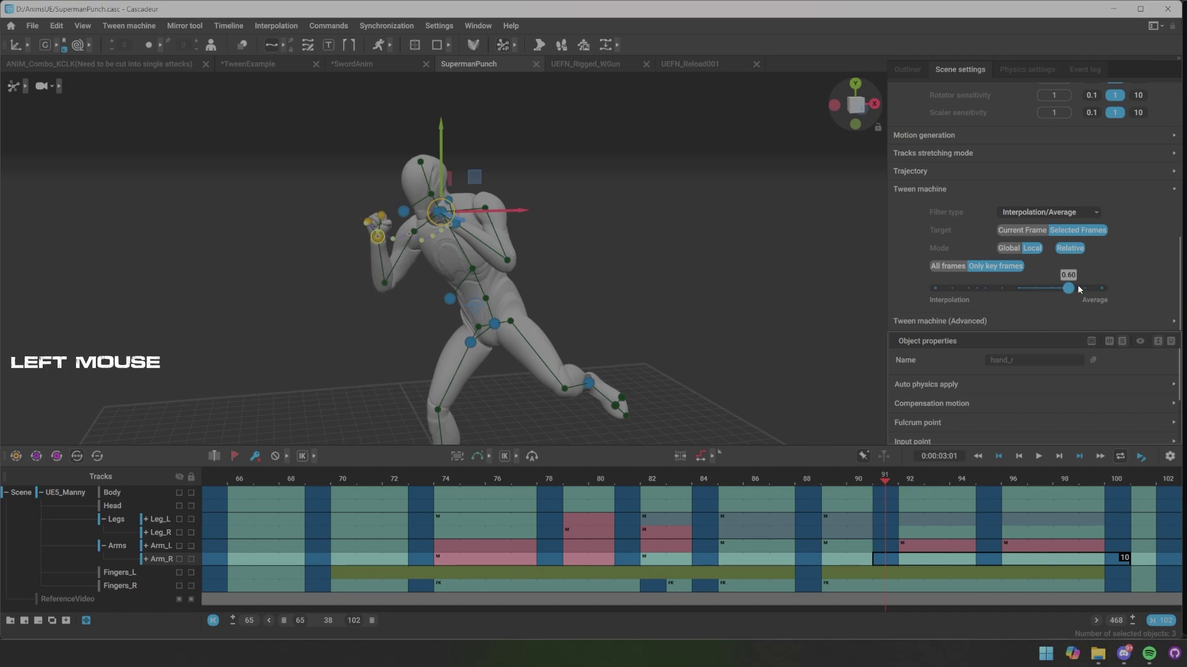
Blend the right-arm frames to 0.80 toward average and play the punch to review
key(x)
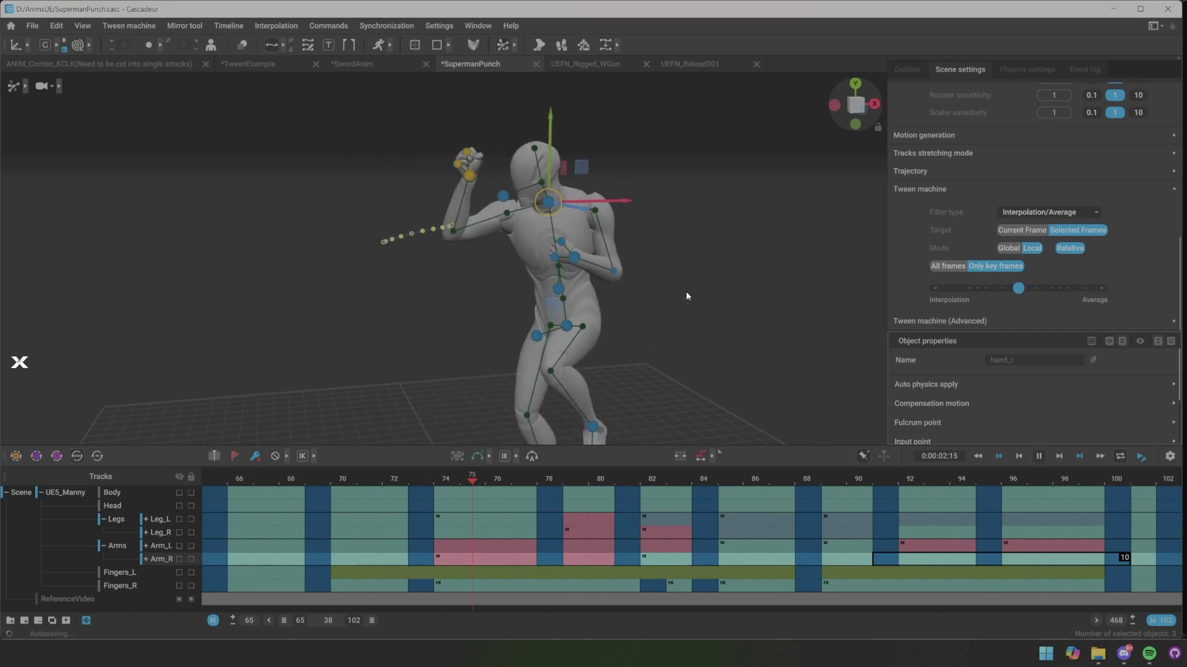
scroll(down, 3)
key(s)
click(681, 315)
click(669, 306)
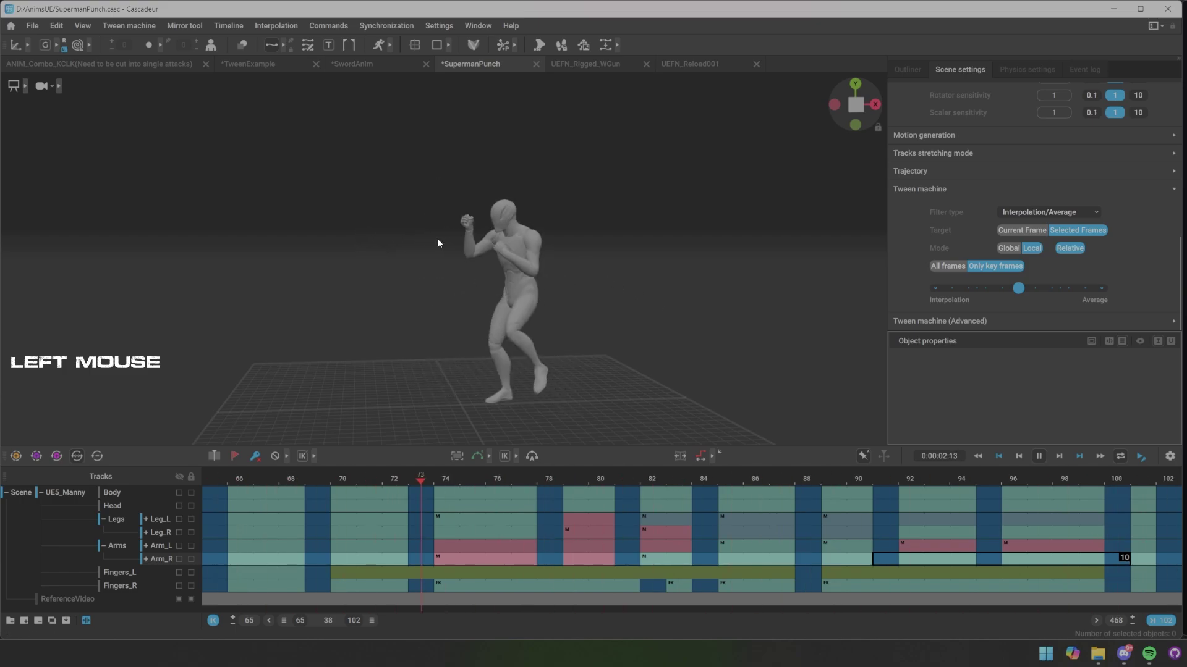
Switch to UEFN_Reload001, scrub to the reload pose around frame 19 and pick hand_l
key(x)
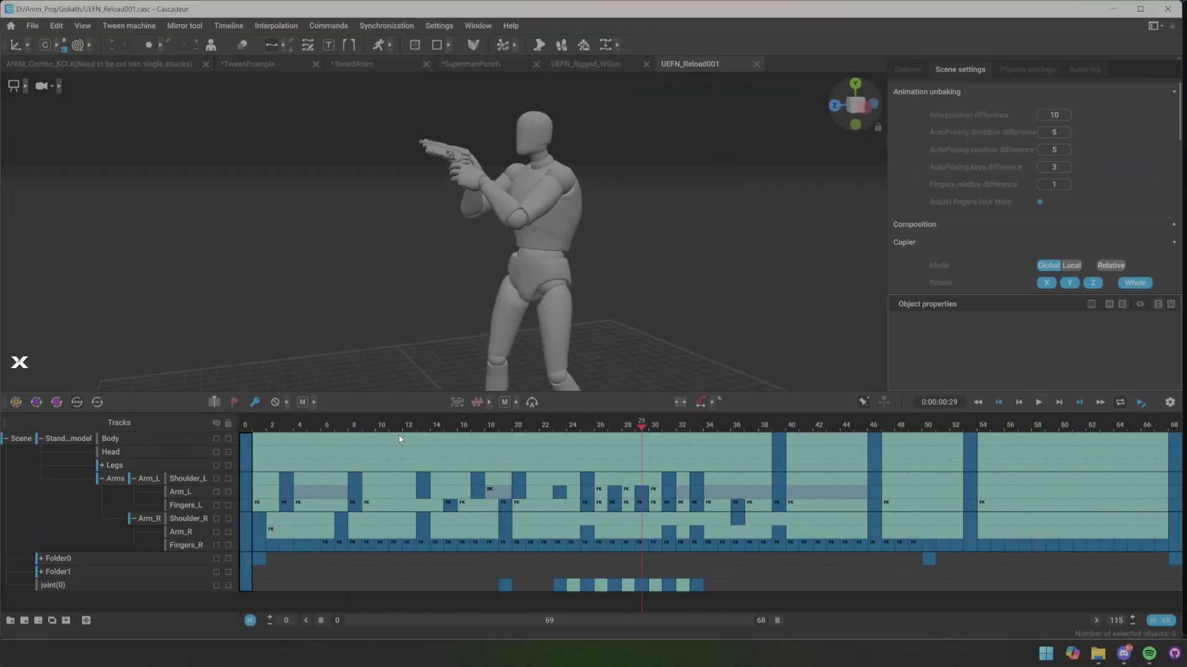
click(358, 427)
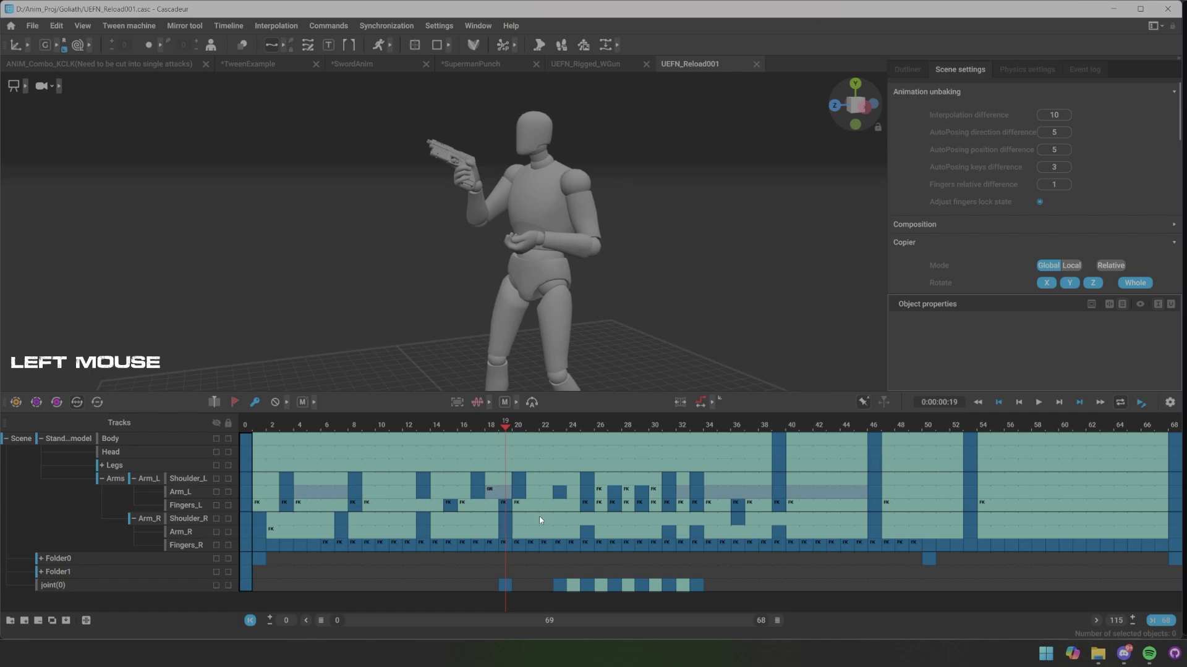
key(s)
Key the hand_l controller near frame 15 and blend it toward the next key with Tween Machine
click(539, 245)
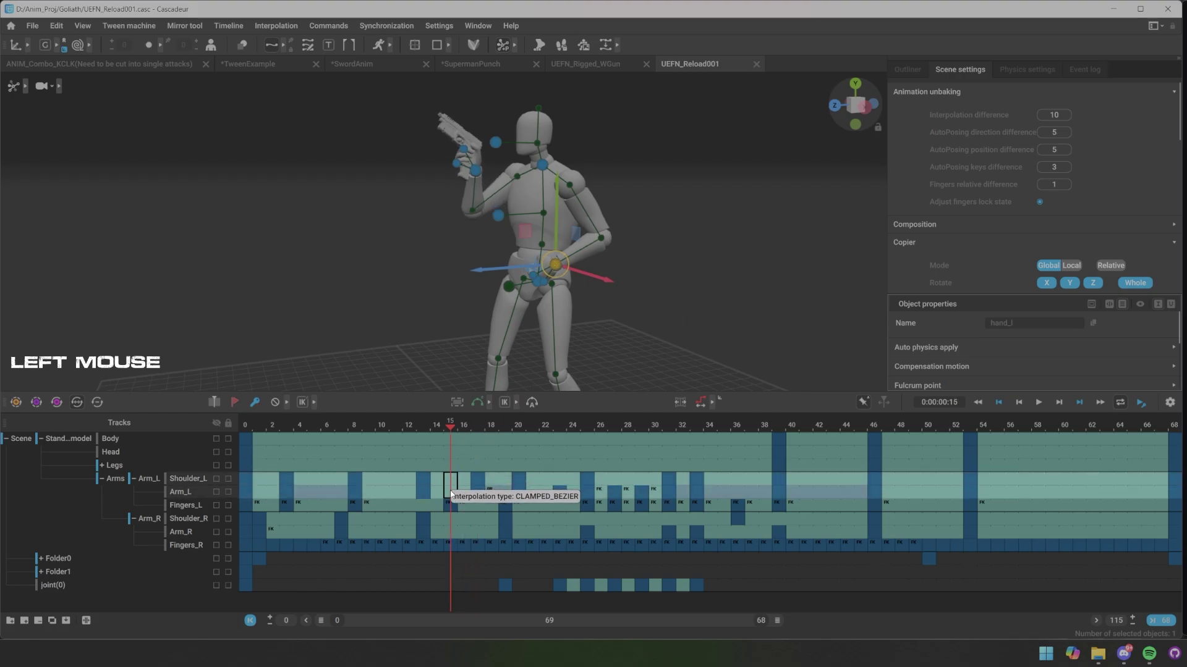
key(f)
click(480, 431)
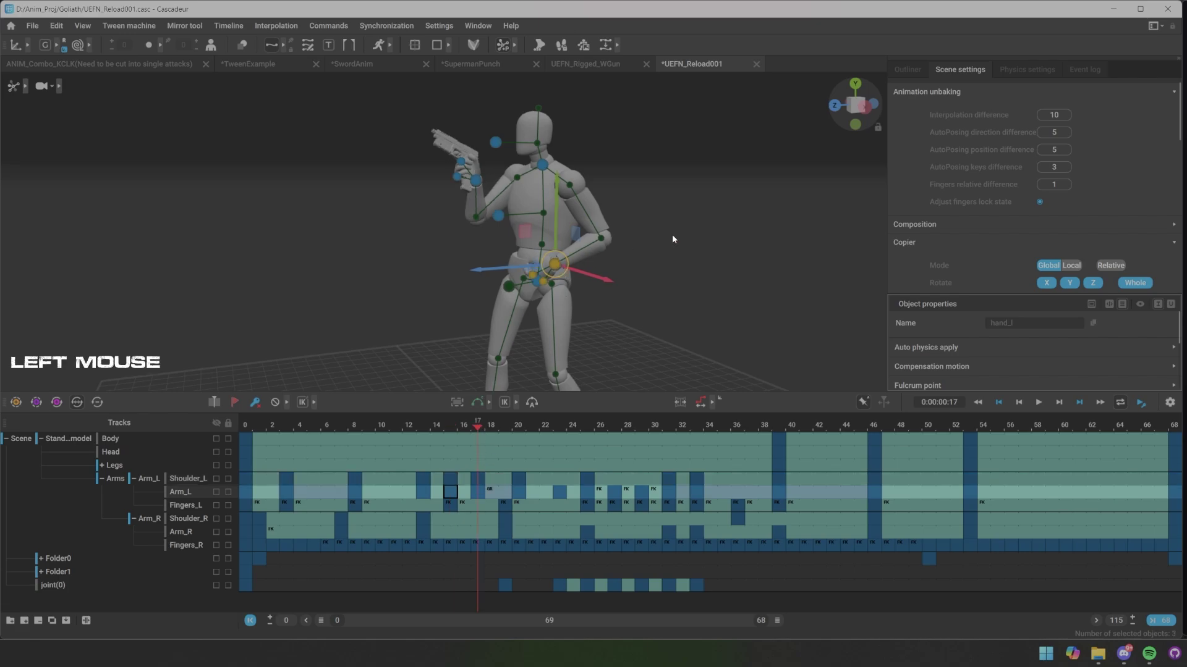
scroll(down, 3)
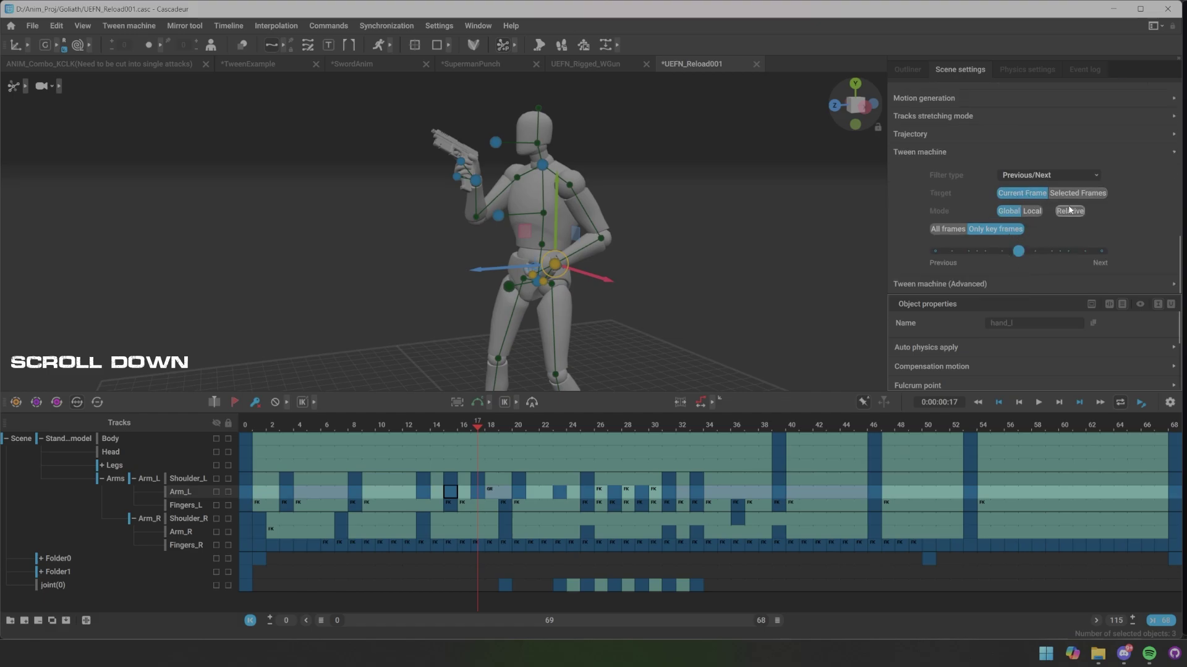
click(1026, 252)
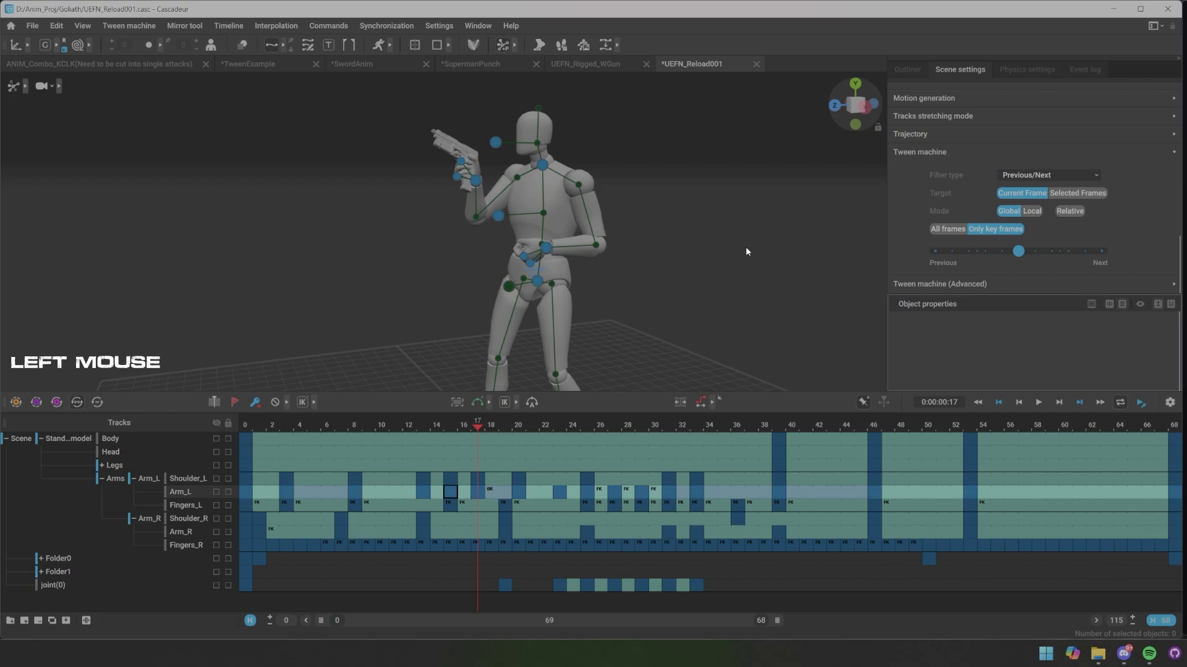
Deselect, key the pose at frame 17 and play back the pistol reload
key(s)
key(x)
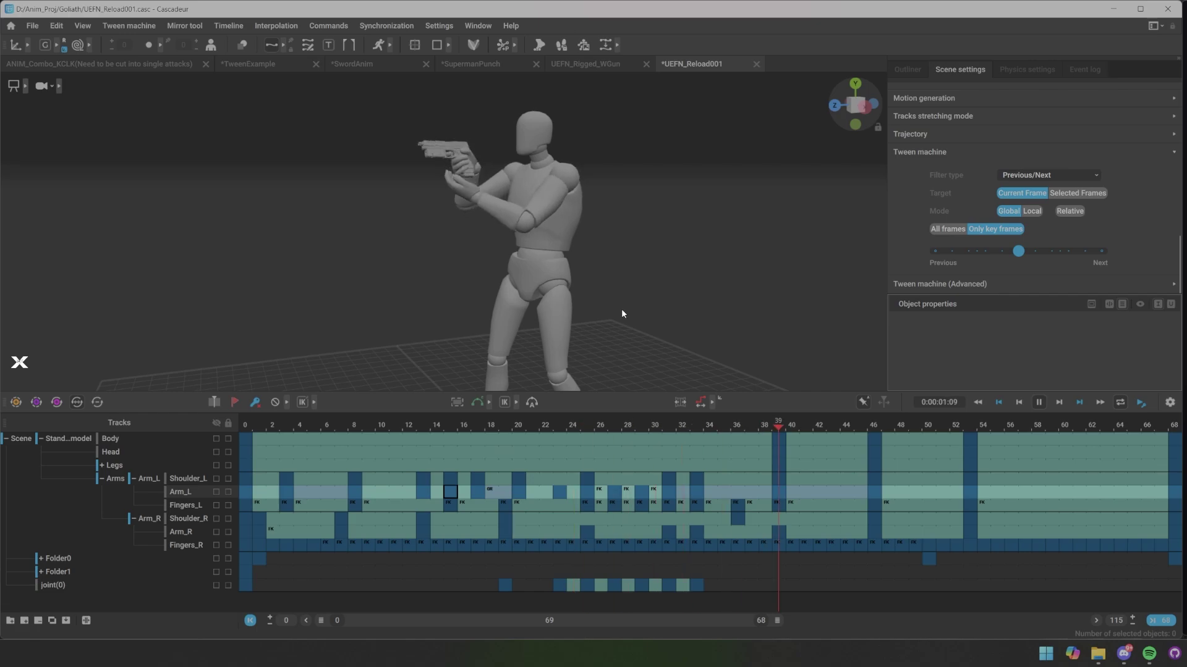
click(456, 485)
key(f)
click(474, 428)
key(x)
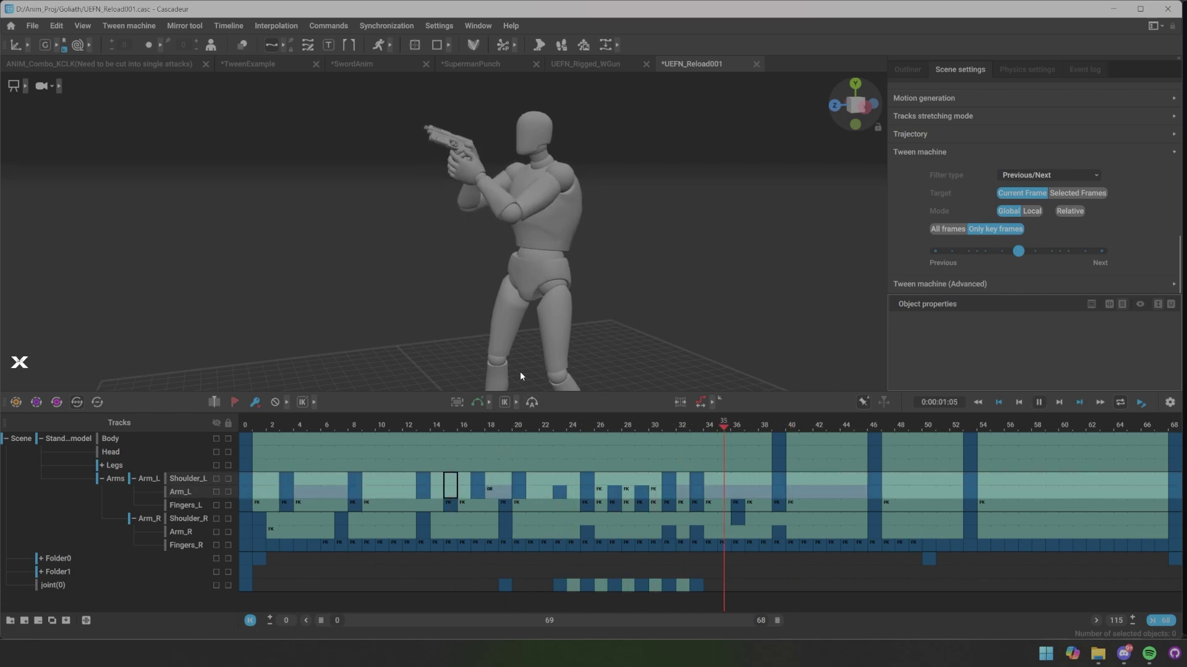